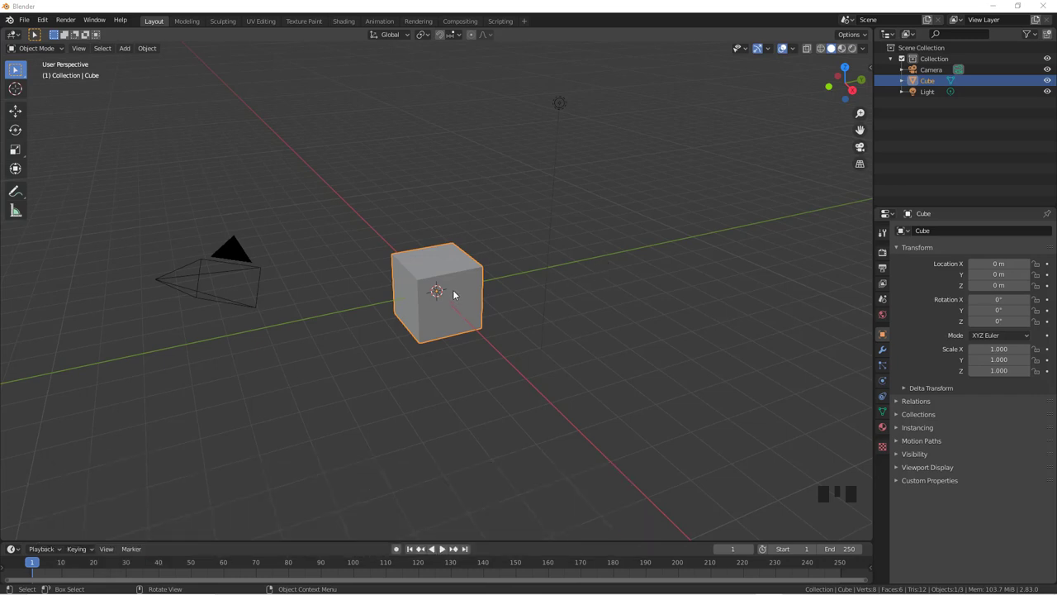
Delete the default cube and add a flat plane in its place
{"action": "left_click", "coordinate": [458, 294]}
{"action": "key", "text": "x"}
{"action": "key", "text": "shift+a"}
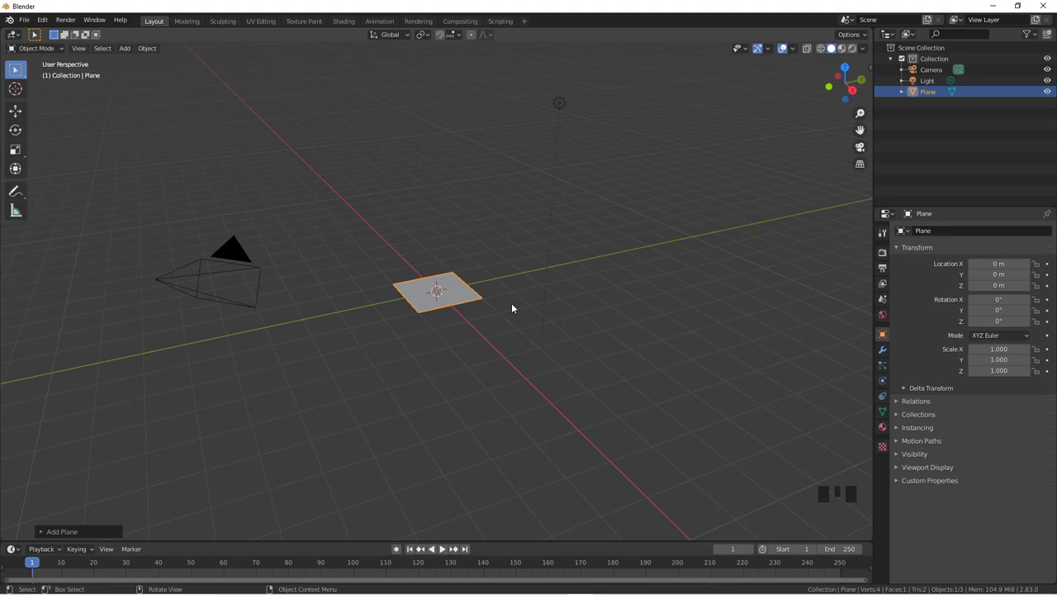
Scale the plane up ten times into a large ground surface
{"action": "key", "text": "s"}
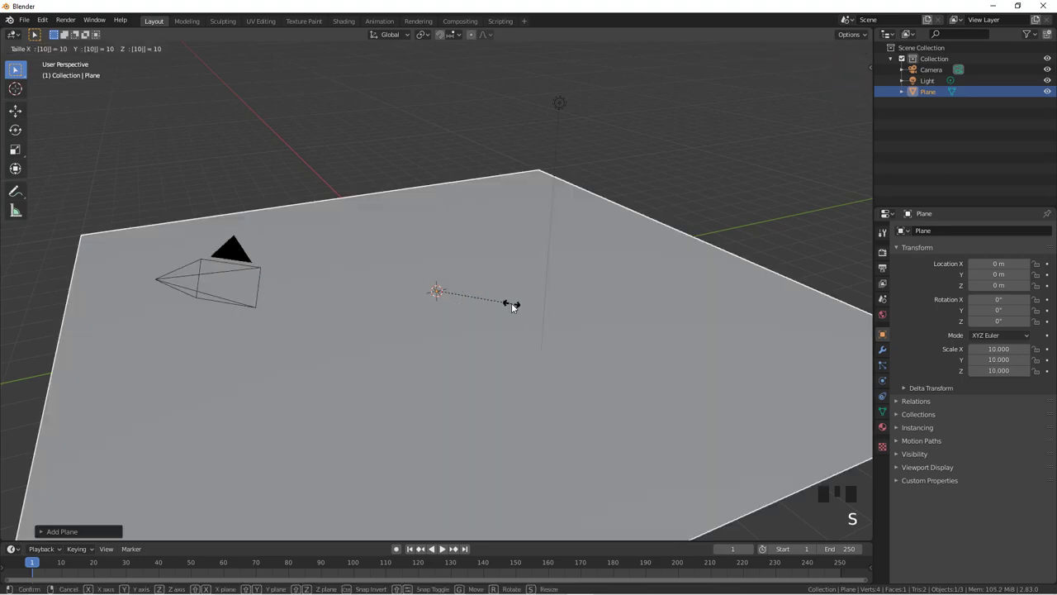
{"action": "scroll", "scroll_direction": "down", "scroll_amount": 3}
{"action": "left_click_drag", "start_coordinate": [504, 304], "coordinate": [487, 310]}
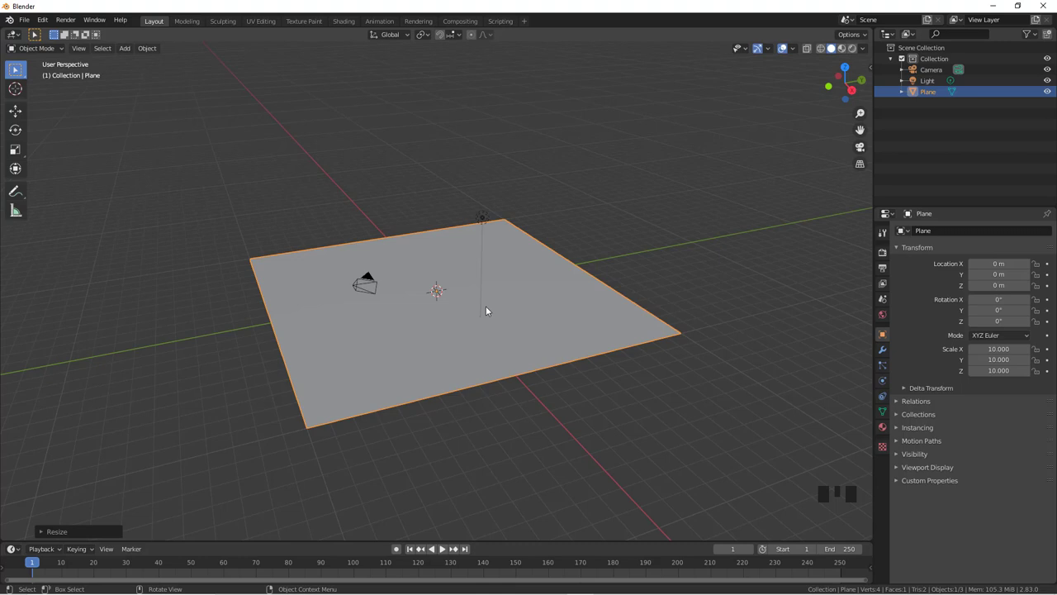
Subdivide the plane's mesh with 50 cuts and 0.07 fractal roughness, then return to Object Mode
{"action": "key", "text": "Tab"}
{"action": "left_click_drag", "start_coordinate": [476, 306], "coordinate": [43, 530]}
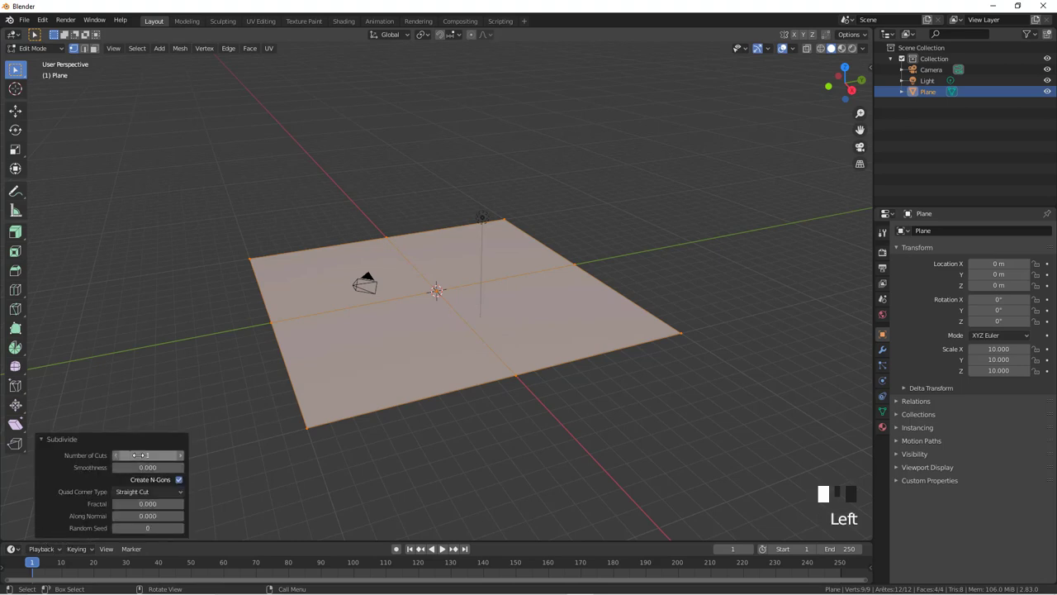
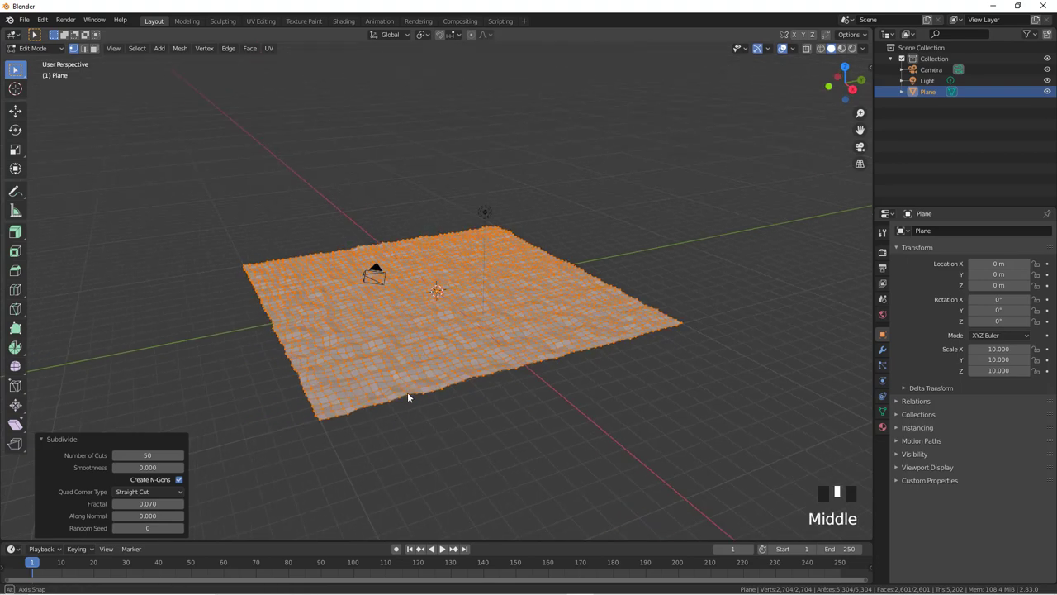
{"action": "key", "text": "Tab"}
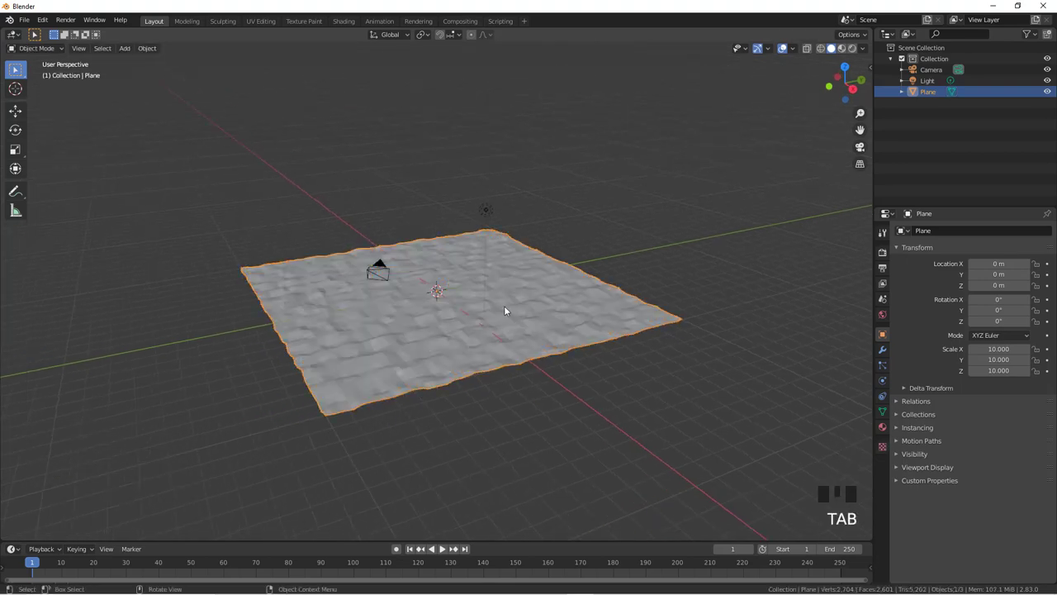
Add a Displace modifier to the plane and go to its texture properties
{"action": "left_click_drag", "start_coordinate": [884, 351], "coordinate": [528, 280]}
{"action": "middle_click", "coordinate": [527, 280]}
{"action": "scroll", "scroll_direction": "up", "scroll_amount": 3}
{"action": "left_click_drag", "start_coordinate": [584, 313], "coordinate": [834, 332]}
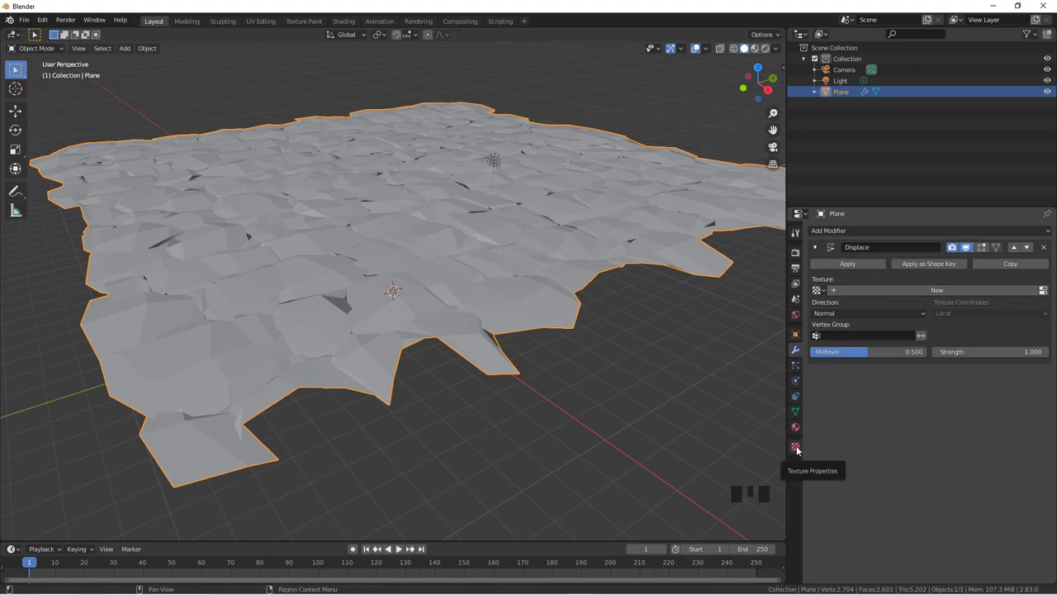
{"action": "left_click", "coordinate": [799, 448]}
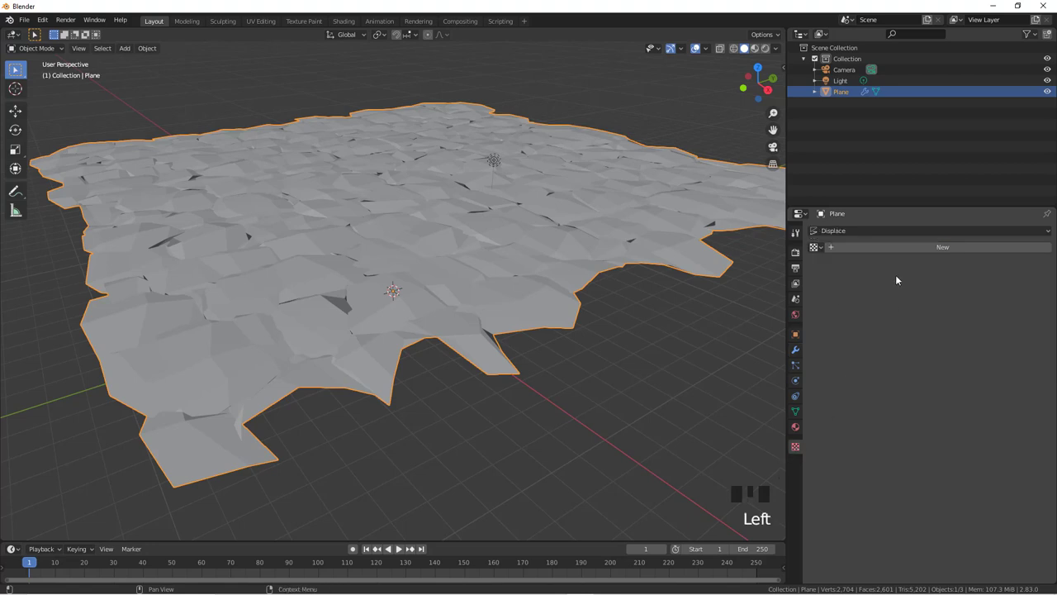
Create a new texture for the Displace modifier and try different pattern types
{"action": "left_click_drag", "start_coordinate": [951, 249], "coordinate": [570, 335]}
{"action": "scroll", "scroll_direction": "down", "scroll_amount": 3}
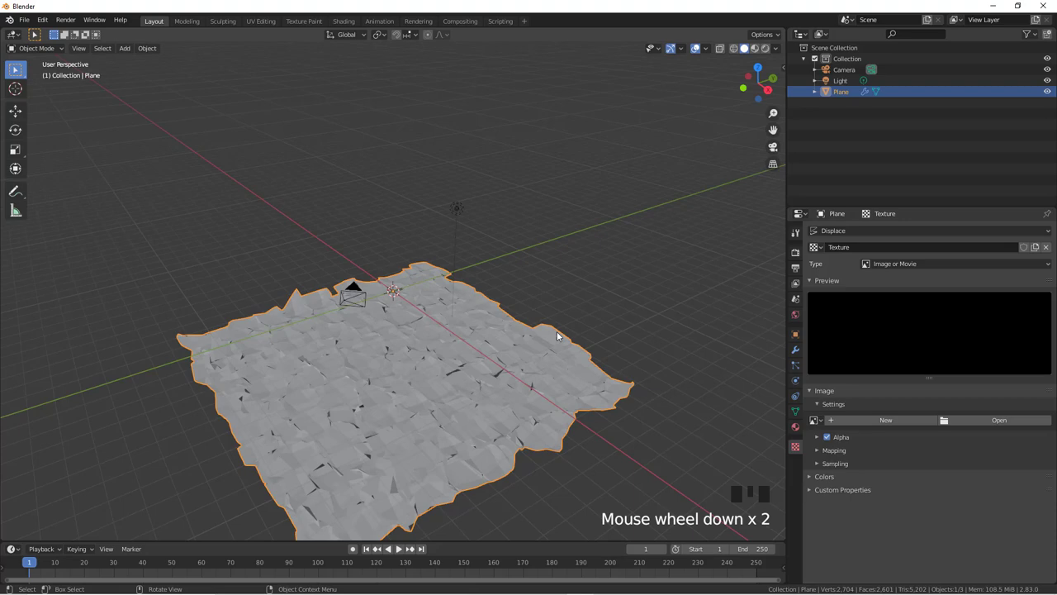
{"action": "left_click_drag", "start_coordinate": [546, 344], "coordinate": [907, 269]}
{"action": "left_click_drag", "start_coordinate": [907, 269], "coordinate": [552, 237]}
{"action": "left_click_drag", "start_coordinate": [553, 237], "coordinate": [886, 264]}
Settle on the Magic type with depth 2 and turbulence 5, folding the plane tall
{"action": "left_click_drag", "start_coordinate": [886, 264], "coordinate": [571, 335]}
{"action": "left_click_drag", "start_coordinate": [571, 336], "coordinate": [664, 348]}
{"action": "scroll", "scroll_direction": "up", "scroll_amount": 3}
{"action": "left_click_drag", "start_coordinate": [917, 265], "coordinate": [646, 331]}
{"action": "left_click_drag", "start_coordinate": [646, 331], "coordinate": [631, 330]}
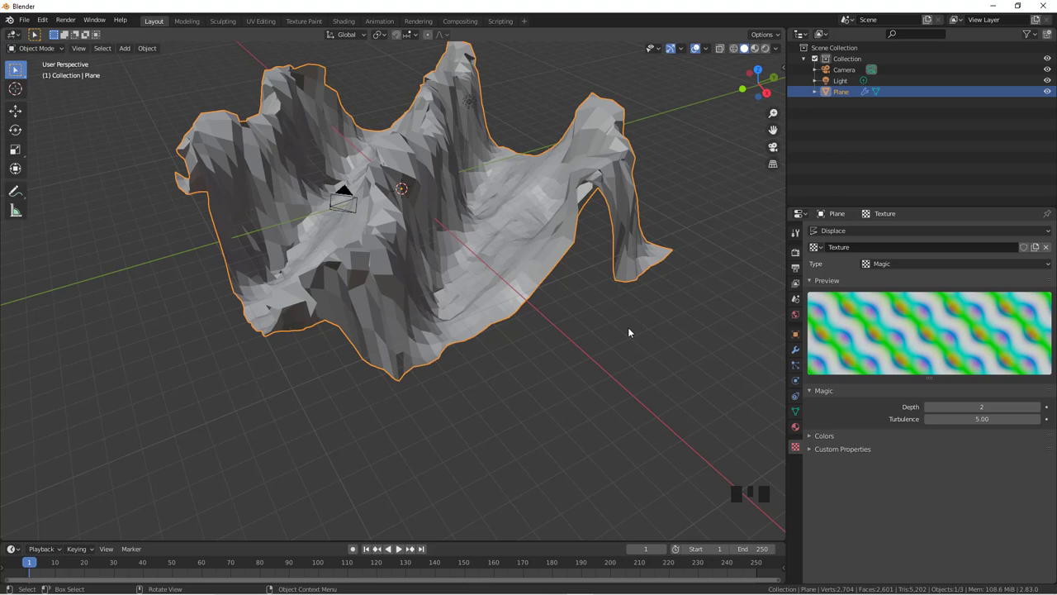
Switch the texture type through Voronoi to Clouds
{"action": "left_click_drag", "start_coordinate": [919, 268], "coordinate": [900, 283]}
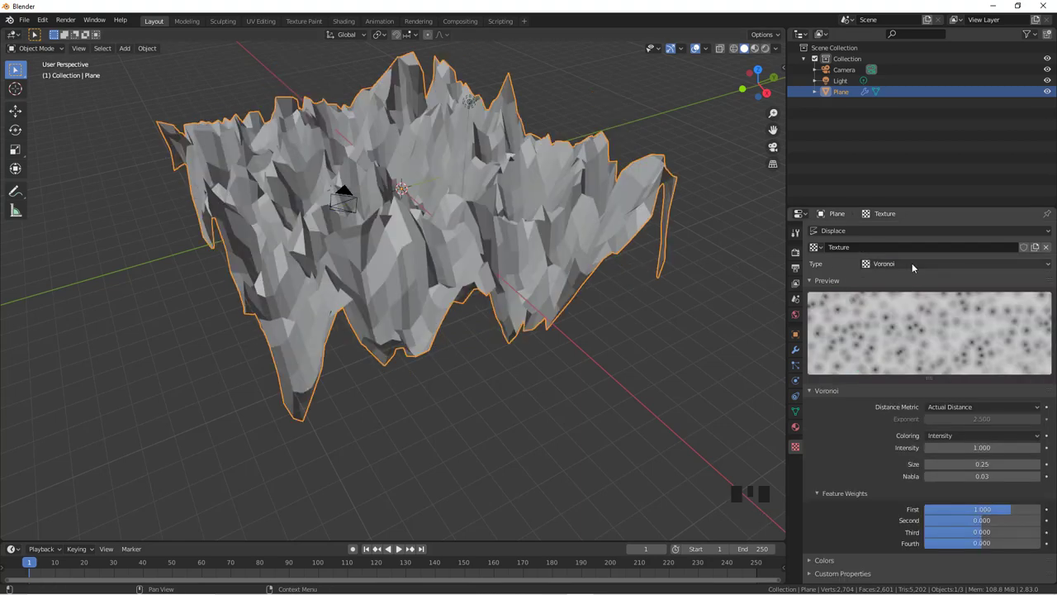
{"action": "left_click_drag", "start_coordinate": [914, 266], "coordinate": [874, 436]}
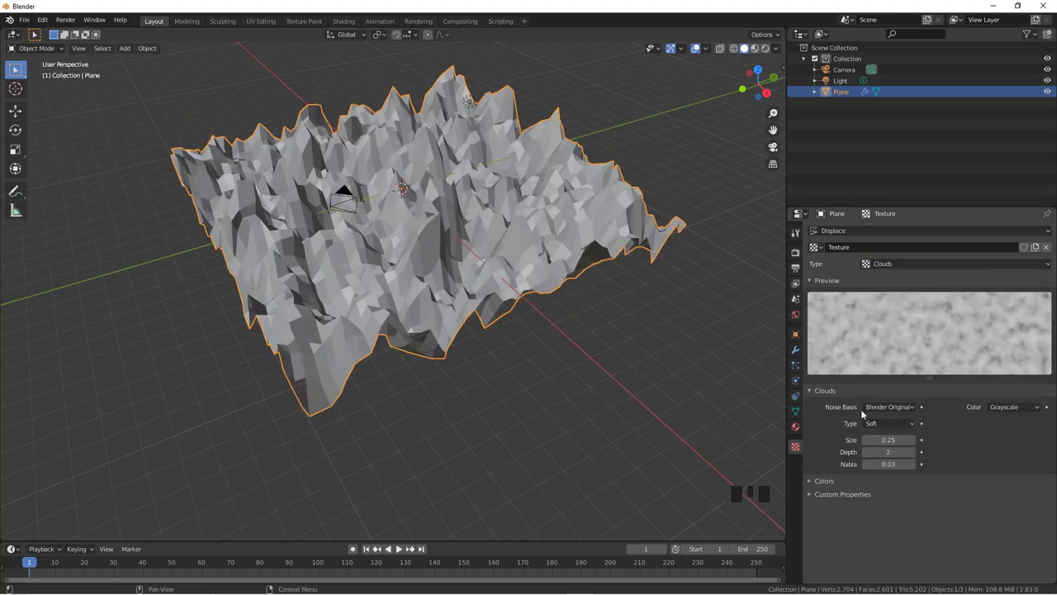
{"action": "left_click_drag", "start_coordinate": [895, 408], "coordinate": [950, 416]}
{"action": "left_click_drag", "start_coordinate": [910, 409], "coordinate": [959, 427]}
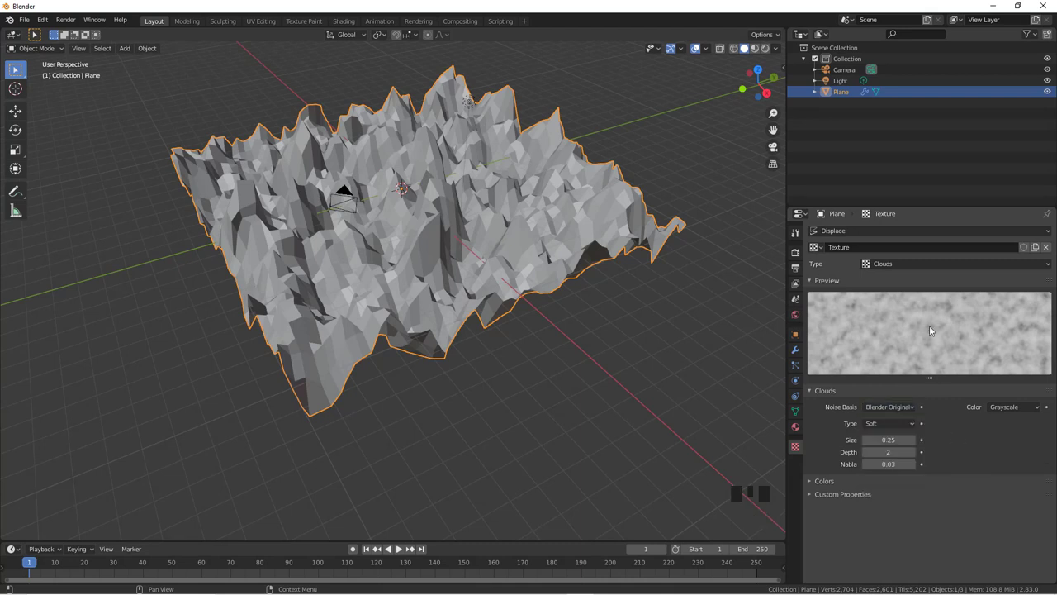
Try Voronoi F3 noise, return to Original Perlin, and add level-2 subdivision smoothing
{"action": "left_click_drag", "start_coordinate": [897, 409], "coordinate": [884, 479]}
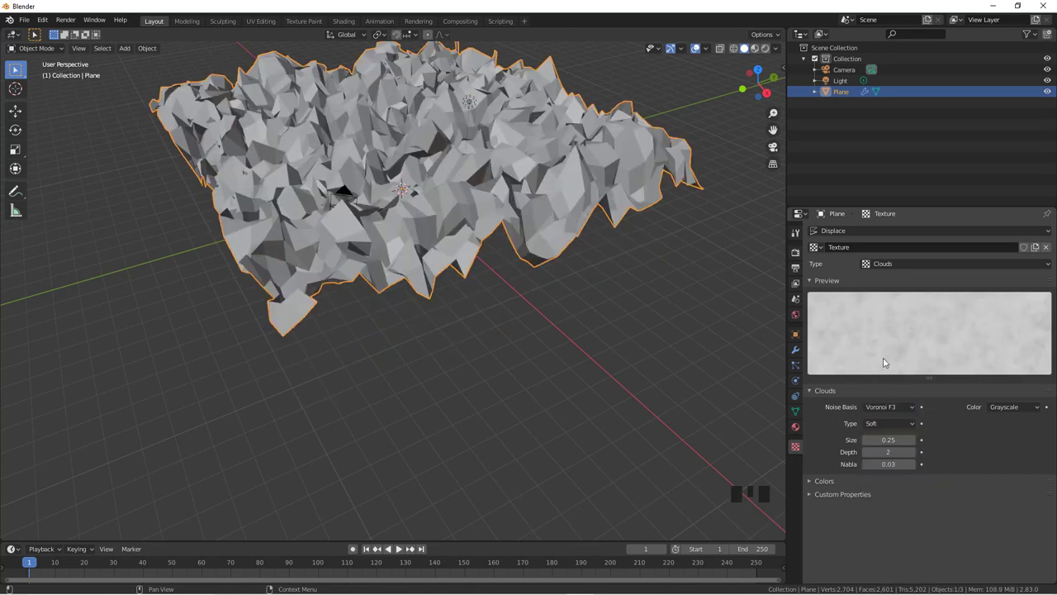
{"action": "left_click_drag", "start_coordinate": [896, 408], "coordinate": [564, 385]}
{"action": "left_click_drag", "start_coordinate": [564, 385], "coordinate": [426, 289]}
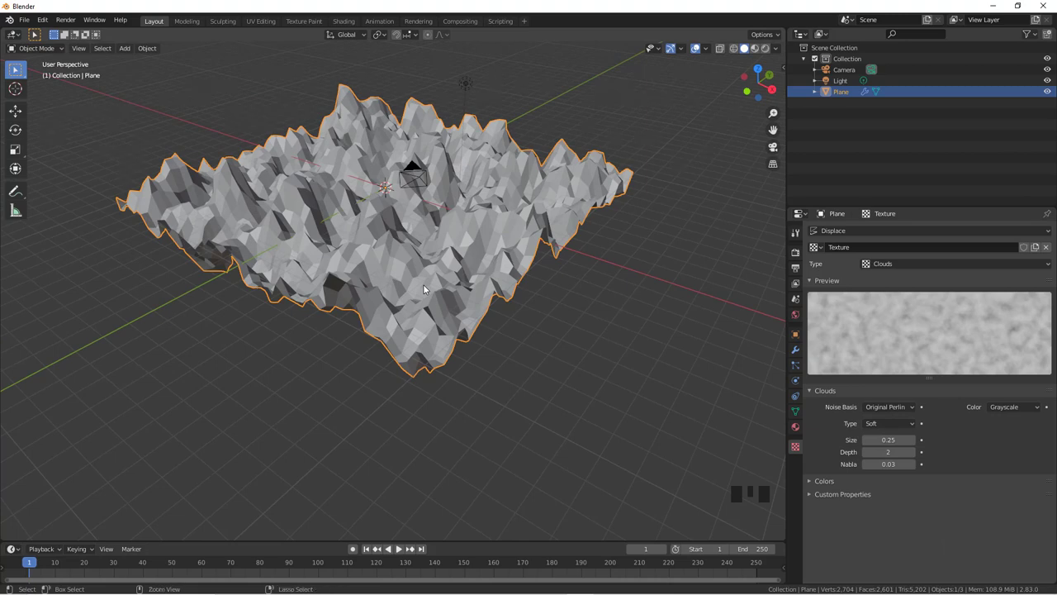
{"action": "key", "text": "ctrl+2"}
Inspect the smoothed rolling terrain from closer up
{"action": "middle_click", "coordinate": [525, 294]}
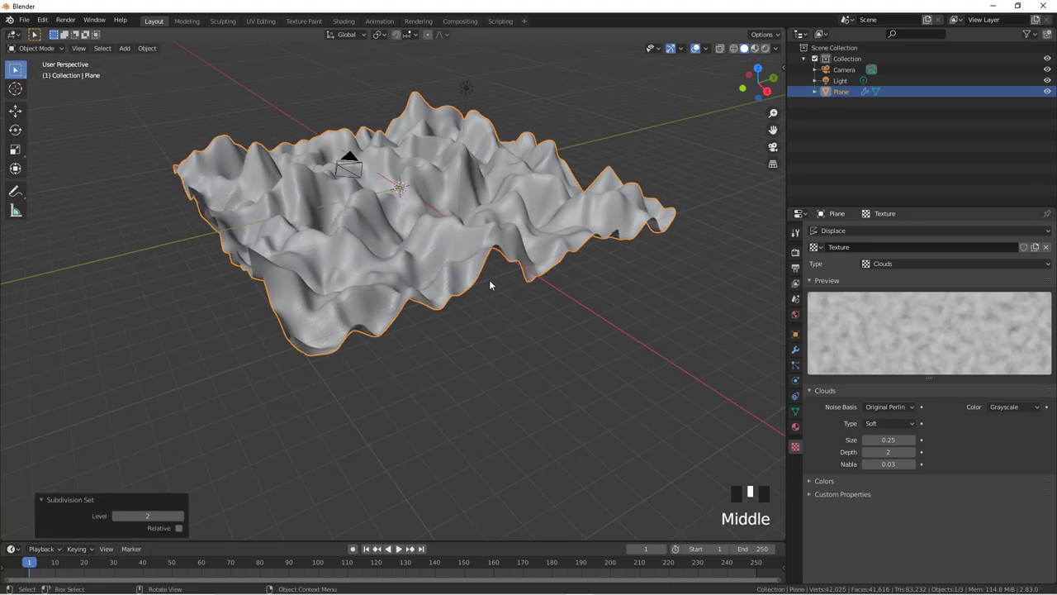
{"action": "scroll", "scroll_direction": "up", "scroll_amount": 3}
{"action": "left_click_drag", "start_coordinate": [493, 282], "coordinate": [449, 220]}
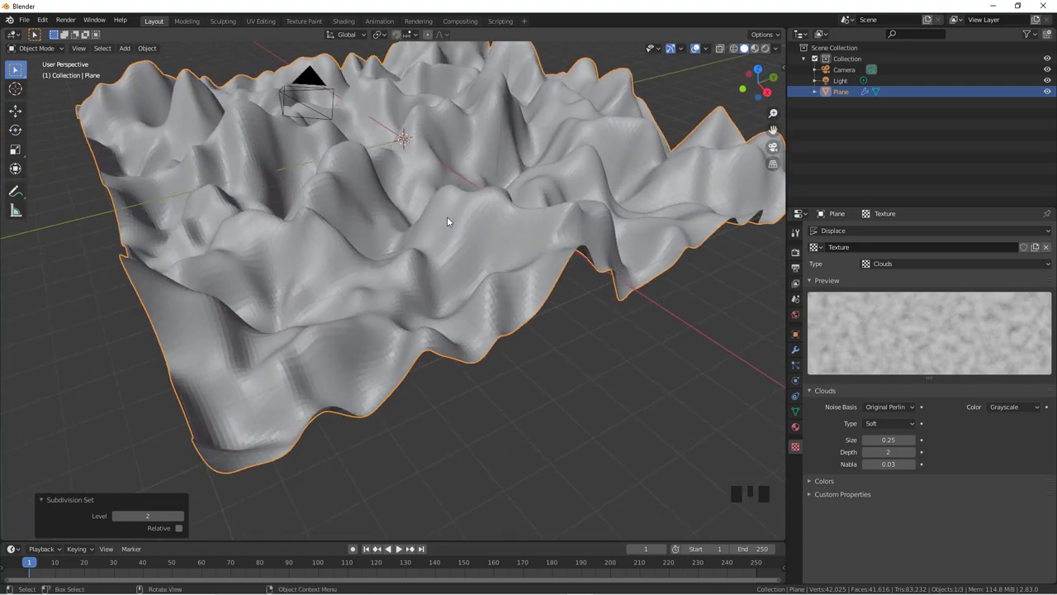
{"action": "left_click_drag", "start_coordinate": [449, 221], "coordinate": [529, 268]}
Set the Clouds texture Size to 0.17 and Depth to 5 for finer detail
{"action": "left_click_drag", "start_coordinate": [529, 268], "coordinate": [945, 356]}
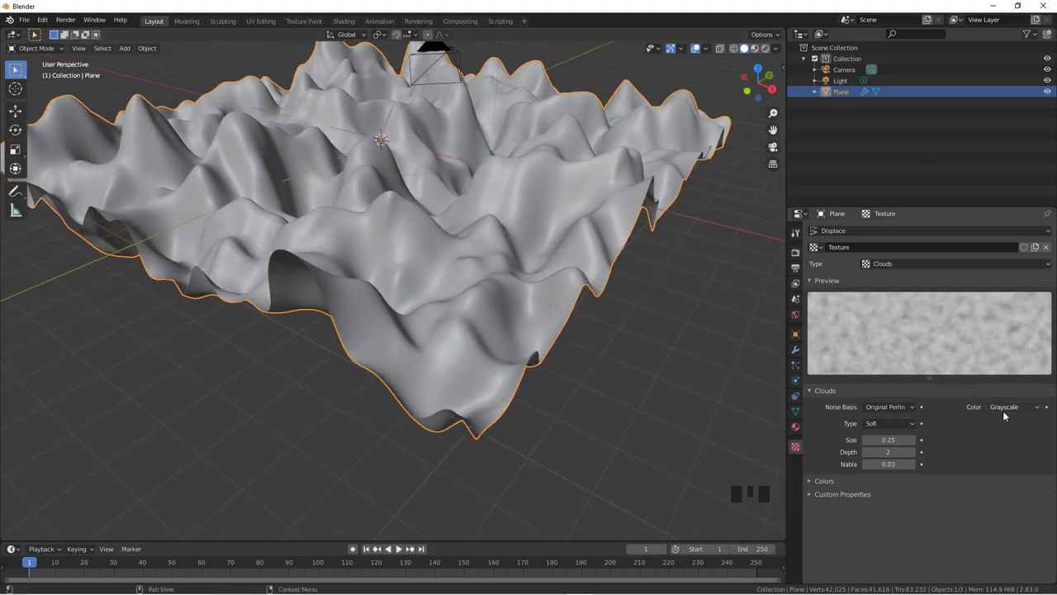
{"action": "left_click_drag", "start_coordinate": [1008, 408], "coordinate": [695, 348]}
{"action": "left_click_drag", "start_coordinate": [696, 349], "coordinate": [1003, 407]}
{"action": "left_click_drag", "start_coordinate": [1002, 407], "coordinate": [1000, 421]}
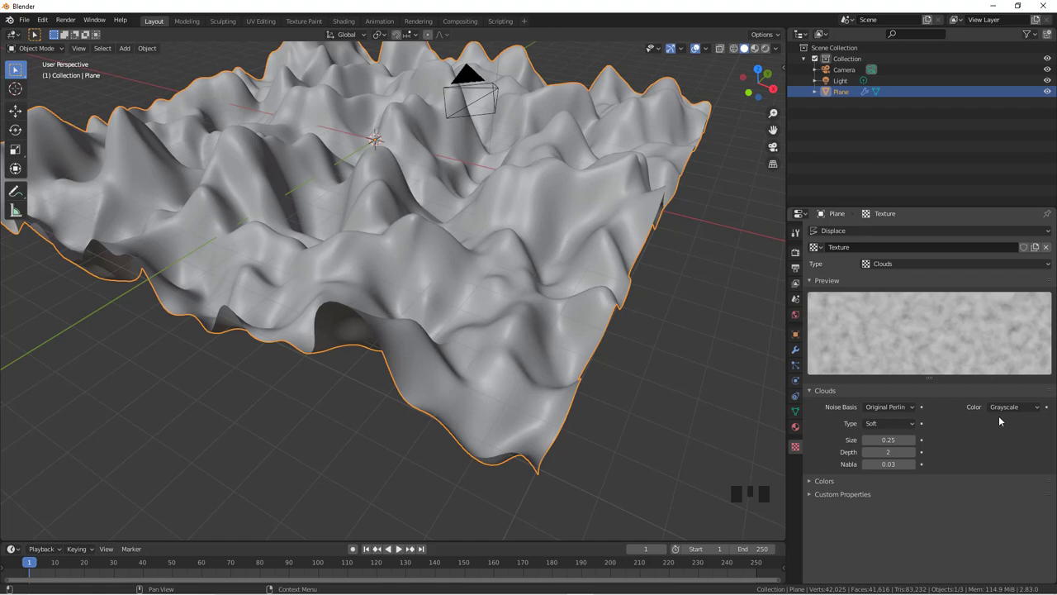
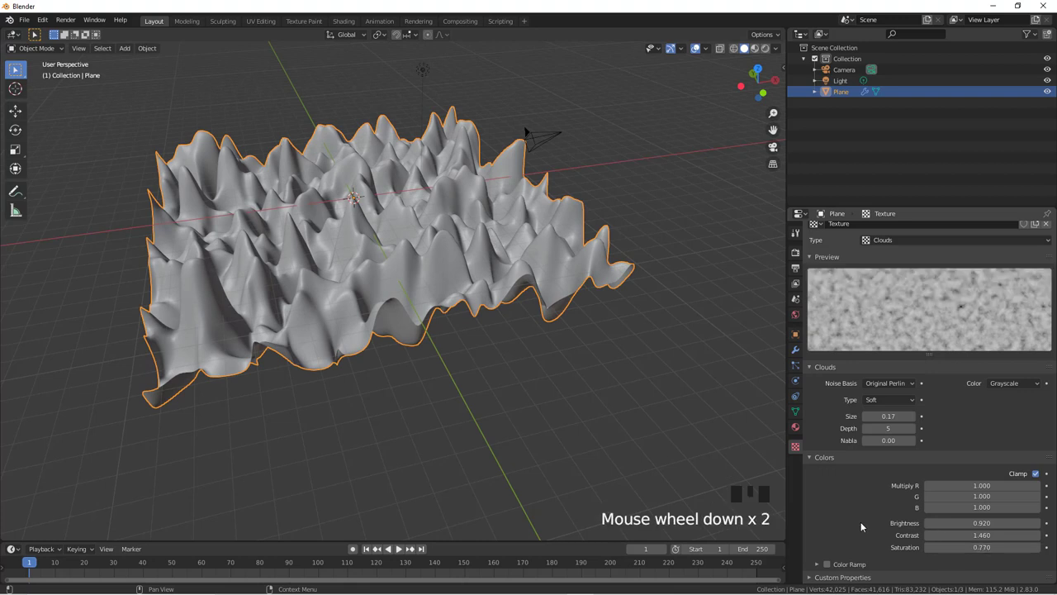
Enable the Color Ramp and raise the clouds contrast into sparse white spots
{"action": "left_click", "coordinate": [829, 565]}
{"action": "scroll", "scroll_direction": "down", "scroll_amount": 3}
{"action": "left_click", "coordinate": [818, 566]}
{"action": "scroll", "scroll_direction": "down", "scroll_amount": 3}
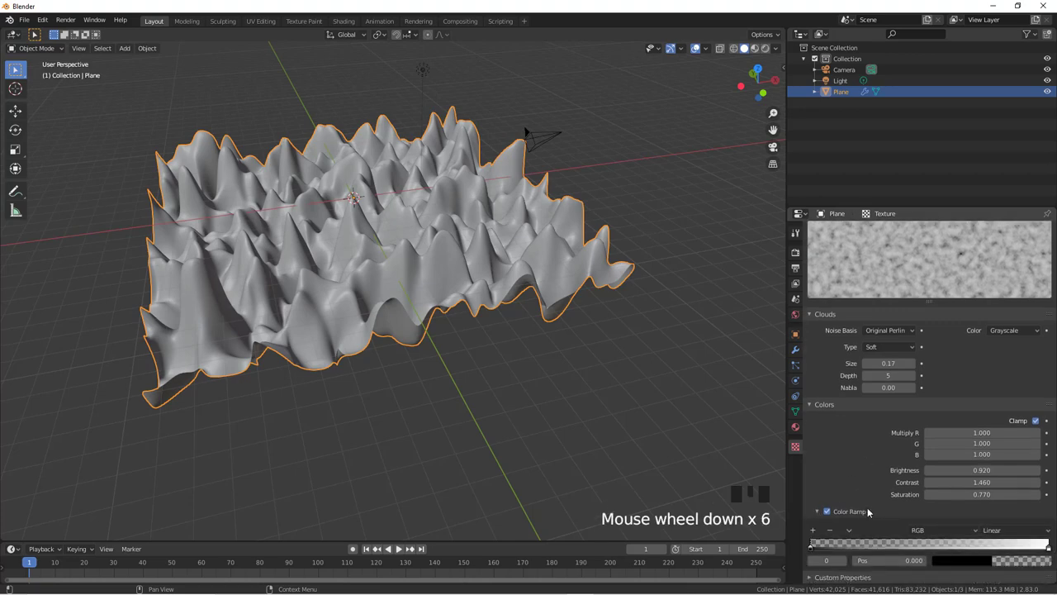
{"action": "scroll", "scroll_direction": "down", "scroll_amount": 3}
{"action": "left_click_drag", "start_coordinate": [813, 549], "coordinate": [1051, 551]}
{"action": "left_click_drag", "start_coordinate": [1052, 548], "coordinate": [941, 550]}
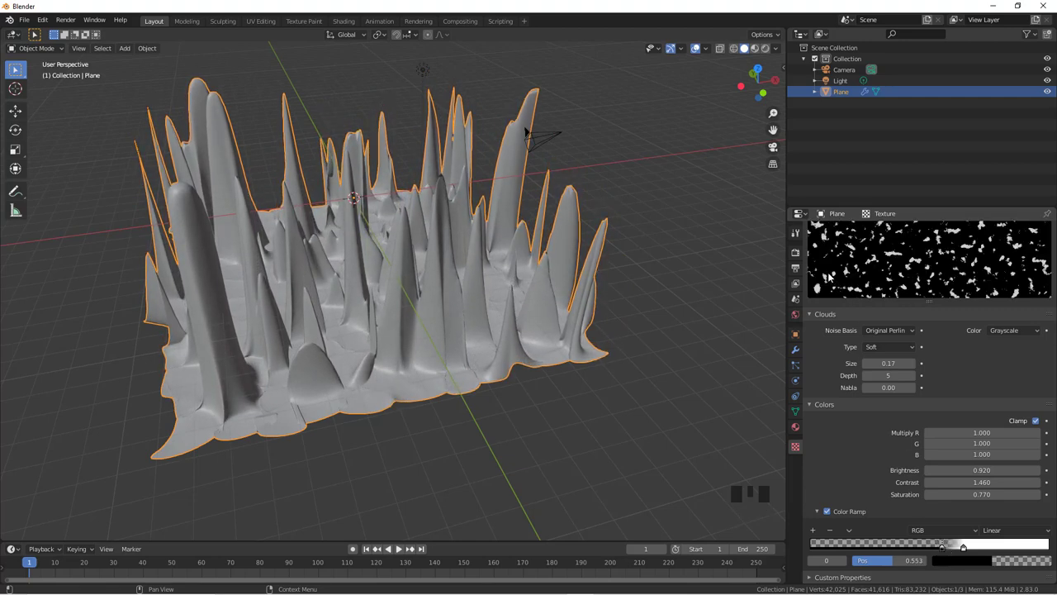
Inspect the isolated tall spikes from a low angle, then delete the plane
{"action": "left_click_drag", "start_coordinate": [563, 341], "coordinate": [594, 343]}
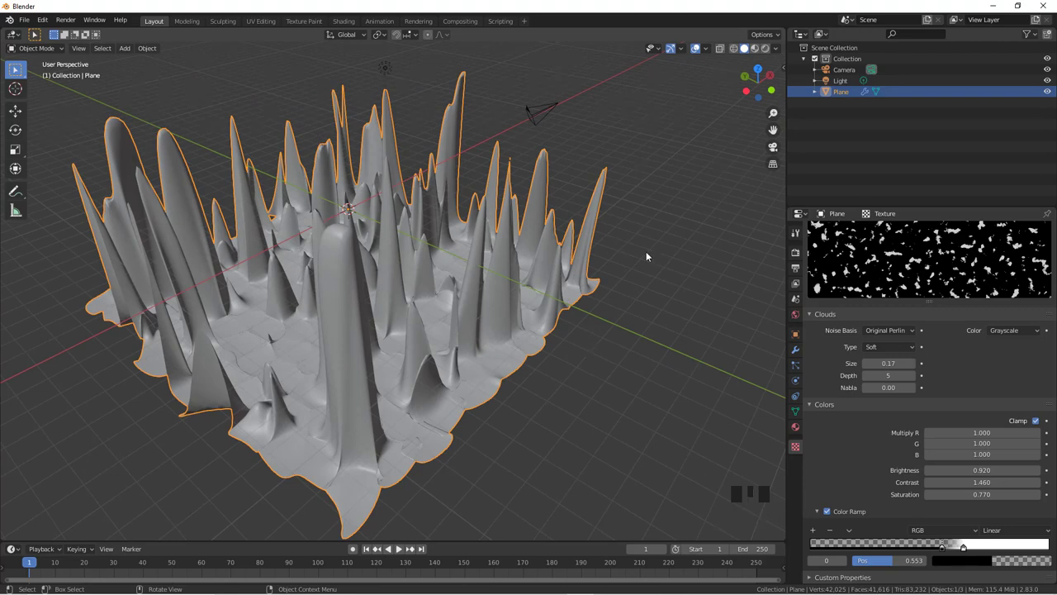
{"action": "left_click_drag", "start_coordinate": [510, 314], "coordinate": [510, 221]}
{"action": "scroll", "scroll_direction": "up", "scroll_amount": 3}
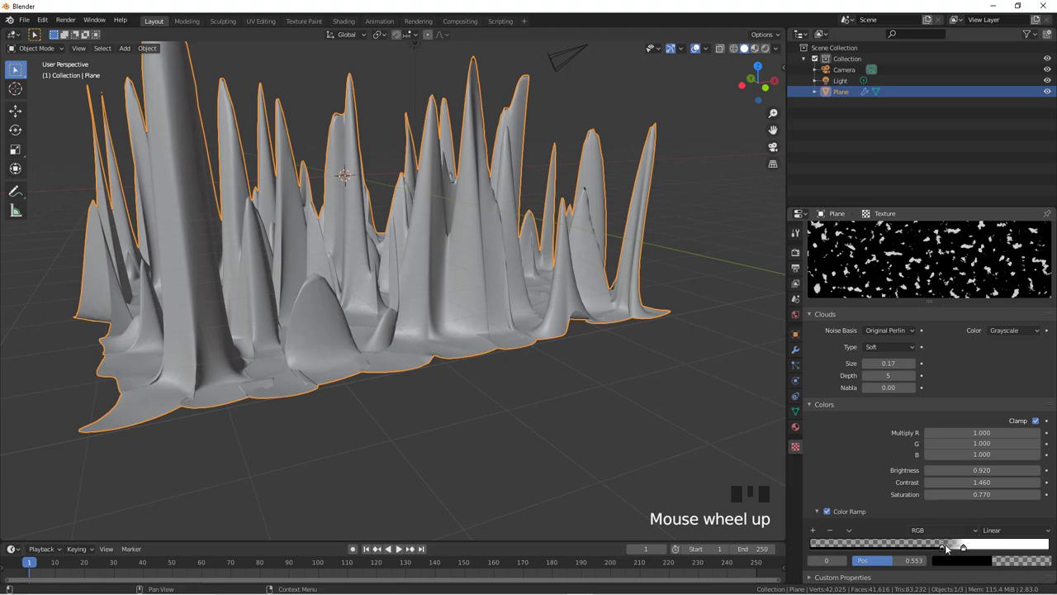
{"action": "left_click_drag", "start_coordinate": [943, 548], "coordinate": [597, 398]}
{"action": "scroll", "scroll_direction": "down", "scroll_amount": 3}
{"action": "left_click_drag", "start_coordinate": [407, 315], "coordinate": [511, 350]}
{"action": "scroll", "scroll_direction": "up", "scroll_amount": 3}
{"action": "key", "text": "x"}
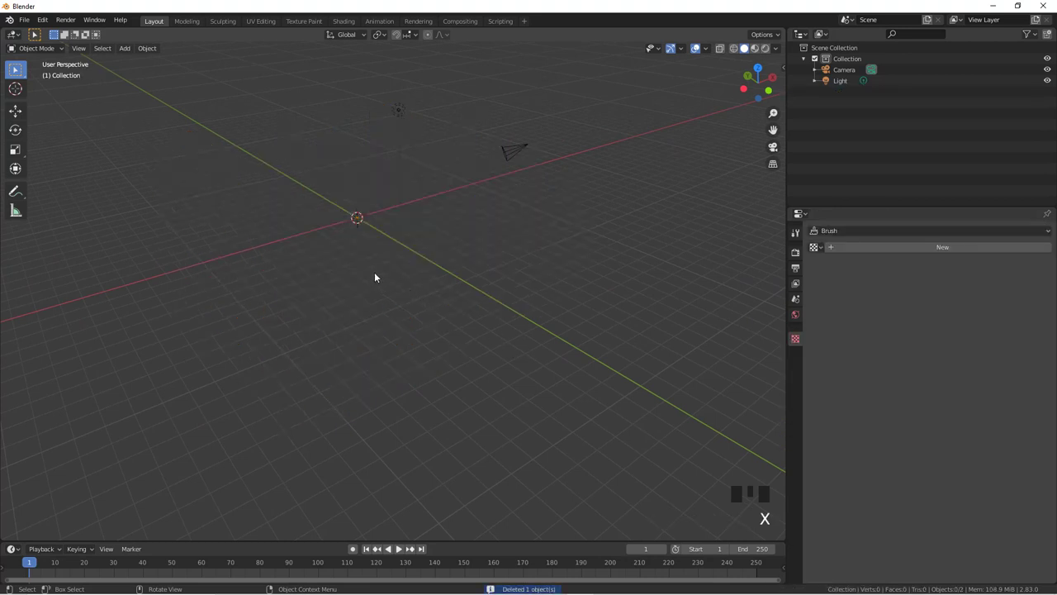
Add a fresh 2 m plane at the world origin
{"action": "key", "text": "shift+a"}
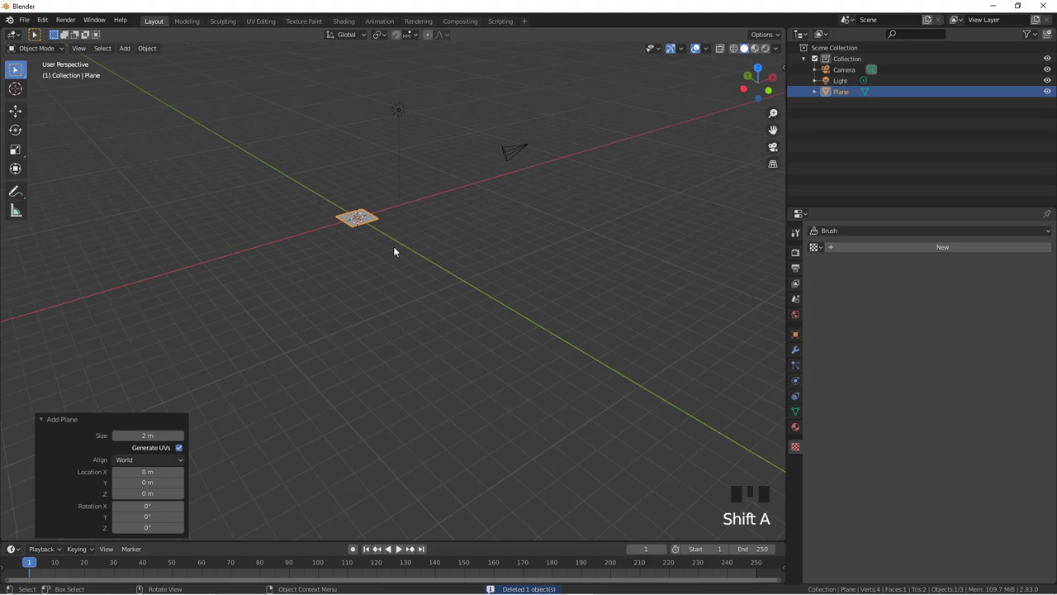
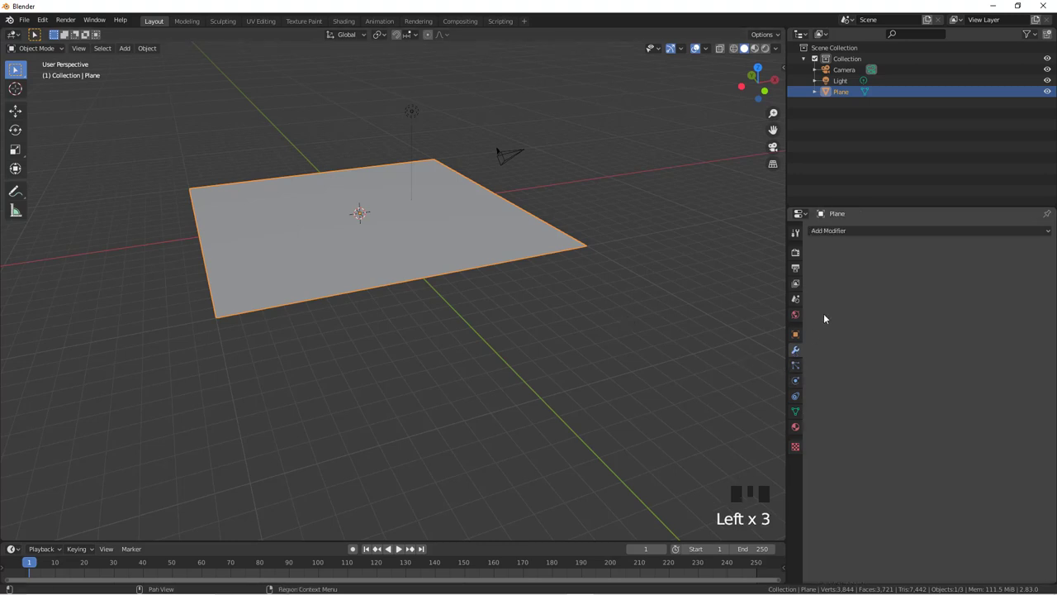
Enlarge and subdivide the plane into a dense grid, then smooth it with level-3 subdivision
{"action": "left_click_drag", "start_coordinate": [876, 237], "coordinate": [572, 297]}
{"action": "left_click_drag", "start_coordinate": [572, 296], "coordinate": [824, 293]}
{"action": "left_click_drag", "start_coordinate": [823, 293], "coordinate": [566, 346]}
{"action": "left_click_drag", "start_coordinate": [566, 344], "coordinate": [404, 249]}
{"action": "left_click_drag", "start_coordinate": [405, 249], "coordinate": [400, 249]}
{"action": "scroll", "scroll_direction": "up", "scroll_amount": 3}
{"action": "scroll", "scroll_direction": "down", "scroll_amount": 3}
{"action": "left_click_drag", "start_coordinate": [409, 253], "coordinate": [395, 276]}
{"action": "key", "text": "ctrl+3"}
Add a Displace modifier with a new Clouds texture, forming dense hilly terrain
{"action": "left_click_drag", "start_coordinate": [501, 283], "coordinate": [815, 271]}
{"action": "left_click", "coordinate": [795, 449]}
{"action": "scroll", "scroll_direction": "down", "scroll_amount": 3}
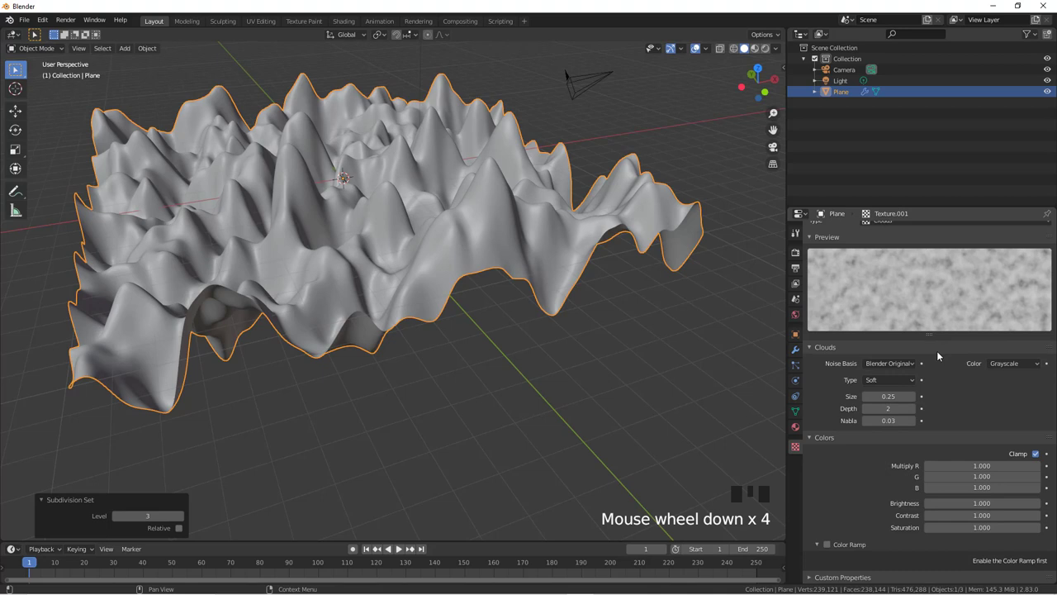
{"action": "scroll", "scroll_direction": "up", "scroll_amount": 3}
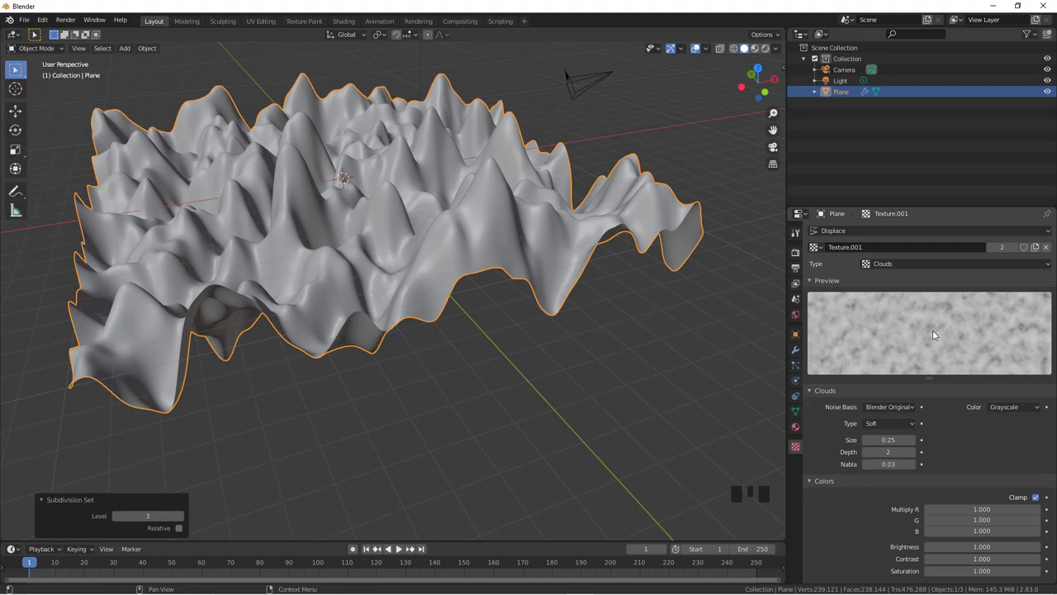
Look over the Displace modifier's Direction choices, leaving it on Normal
{"action": "left_click", "coordinate": [796, 350]}
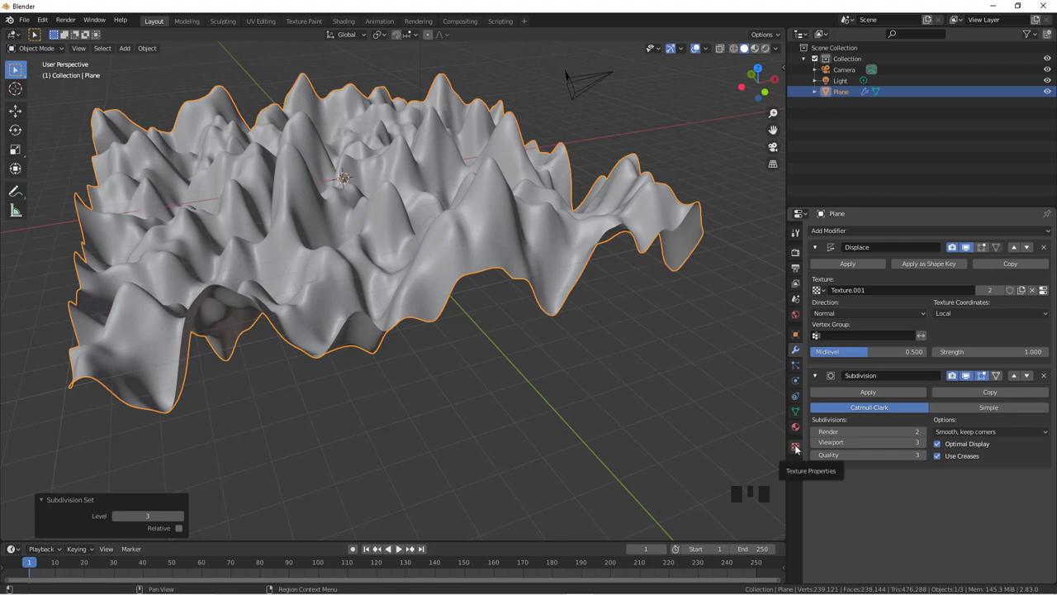
{"action": "left_click_drag", "start_coordinate": [1044, 292], "coordinate": [809, 350]}
{"action": "left_click", "coordinate": [800, 350]}
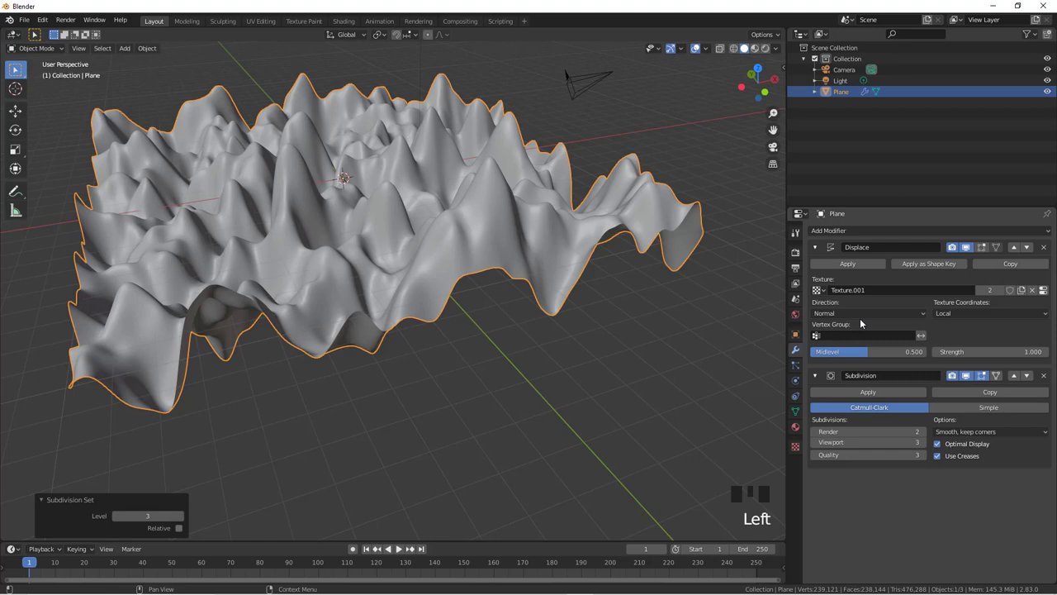
Pull the view back to see the whole displaced plane
{"action": "middle_click", "coordinate": [557, 321]}
{"action": "scroll", "scroll_direction": "up", "scroll_amount": 3}
{"action": "left_click_drag", "start_coordinate": [616, 315], "coordinate": [832, 317]}
{"action": "left_click_drag", "start_coordinate": [832, 316], "coordinate": [824, 328]}
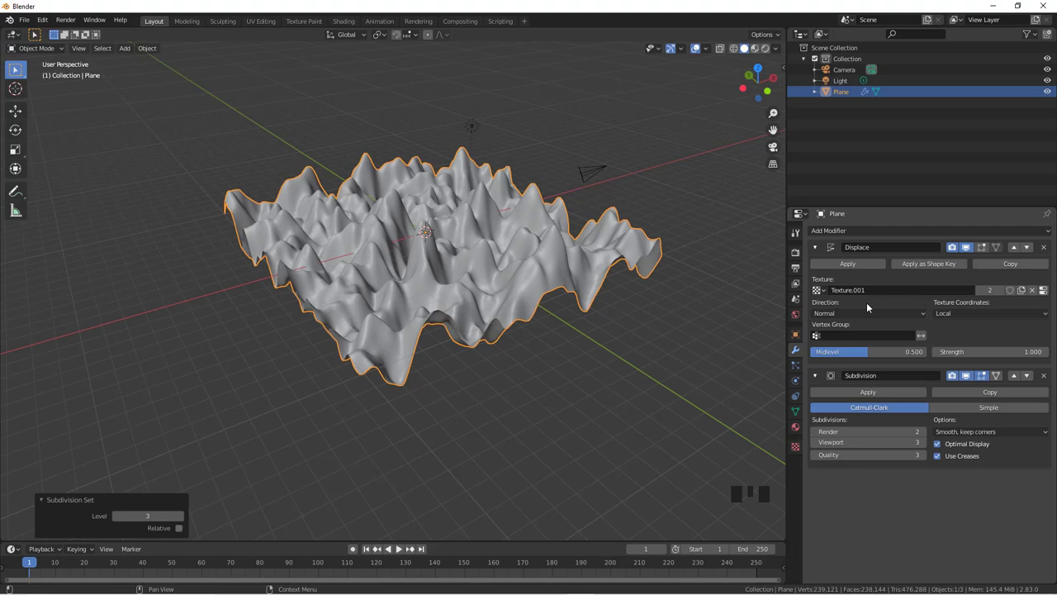
Try X and Z displacement directions on the plane, comparing the results from several view angles
{"action": "left_click_drag", "start_coordinate": [843, 312], "coordinate": [624, 332]}
{"action": "scroll", "scroll_direction": "down", "scroll_amount": 3}
{"action": "scroll", "scroll_direction": "up", "scroll_amount": 3}
{"action": "left_click_drag", "start_coordinate": [831, 315], "coordinate": [591, 336]}
{"action": "scroll", "scroll_direction": "down", "scroll_amount": 3}
{"action": "left_click_drag", "start_coordinate": [827, 313], "coordinate": [579, 335]}
{"action": "left_click_drag", "start_coordinate": [579, 336], "coordinate": [827, 316]}
{"action": "left_click_drag", "start_coordinate": [827, 317], "coordinate": [580, 341]}
{"action": "left_click_drag", "start_coordinate": [579, 340], "coordinate": [829, 314]}
{"action": "left_click_drag", "start_coordinate": [825, 315], "coordinate": [841, 332]}
{"action": "left_click_drag", "start_coordinate": [820, 340], "coordinate": [507, 295]}
{"action": "left_click_drag", "start_coordinate": [507, 295], "coordinate": [451, 271]}
Rotate the plane 28.6° about Z, compare Local and Global space, then restore Normal direction
{"action": "key", "text": "r"}
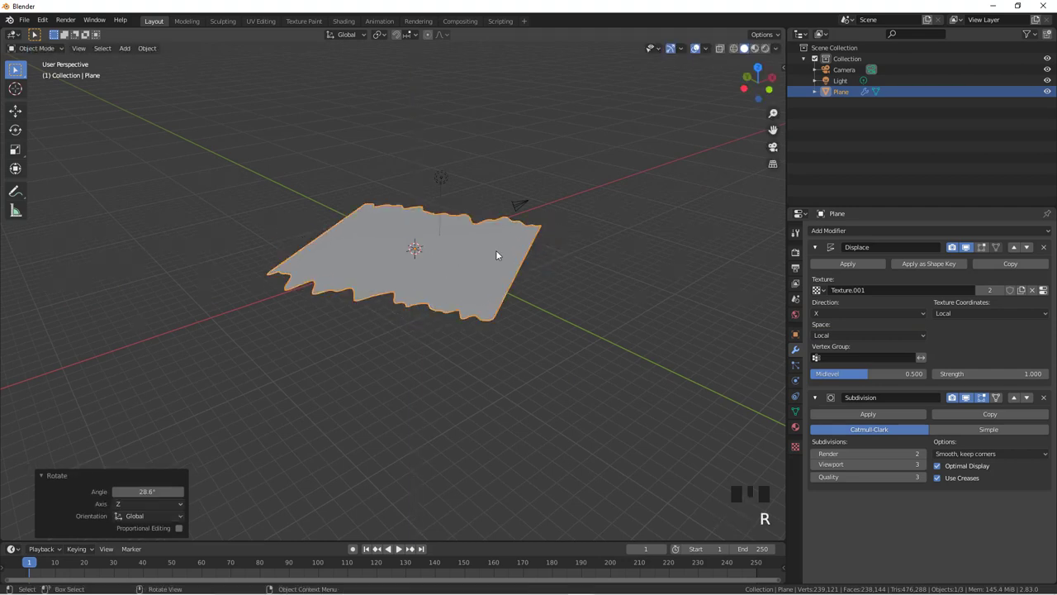
{"action": "left_click_drag", "start_coordinate": [828, 338], "coordinate": [667, 323]}
{"action": "left_click_drag", "start_coordinate": [668, 323], "coordinate": [455, 296]}
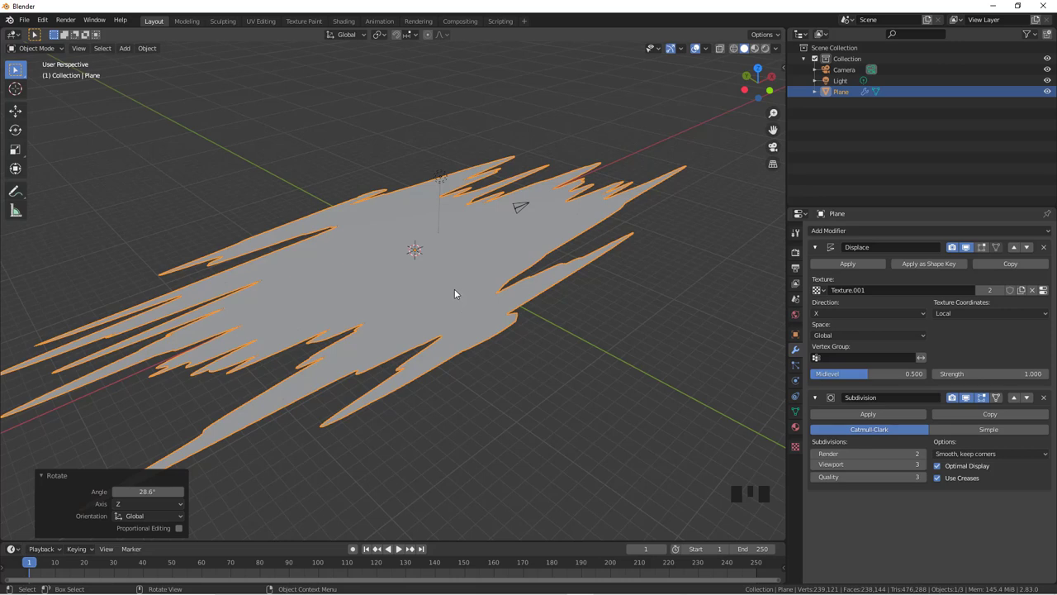
{"action": "left_click_drag", "start_coordinate": [828, 338], "coordinate": [830, 322]}
{"action": "left_click_drag", "start_coordinate": [831, 317], "coordinate": [634, 318]}
{"action": "middle_click", "coordinate": [634, 318]}
{"action": "scroll", "scroll_direction": "up", "scroll_amount": 3}
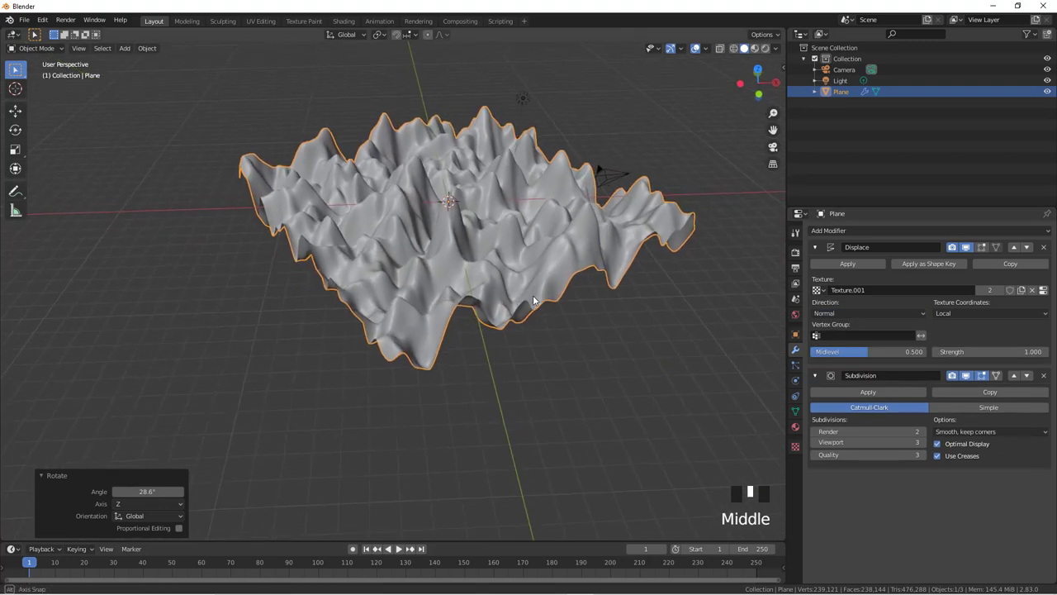
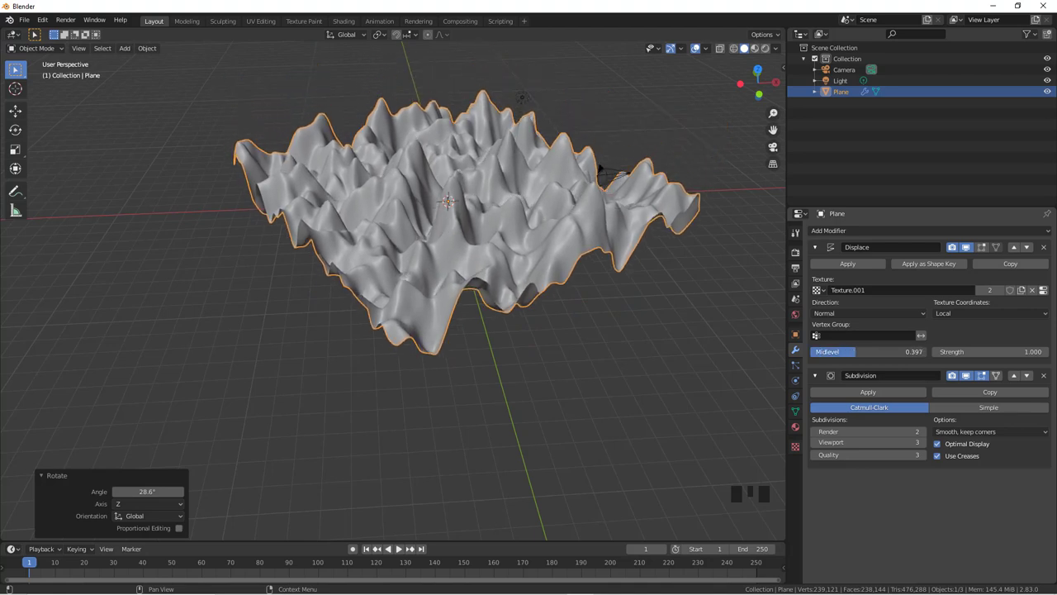
Set Displace midlevel to 0.561 and strength -0.300 for gentle rolling terrain
{"action": "left_click_drag", "start_coordinate": [583, 359], "coordinate": [571, 341]}
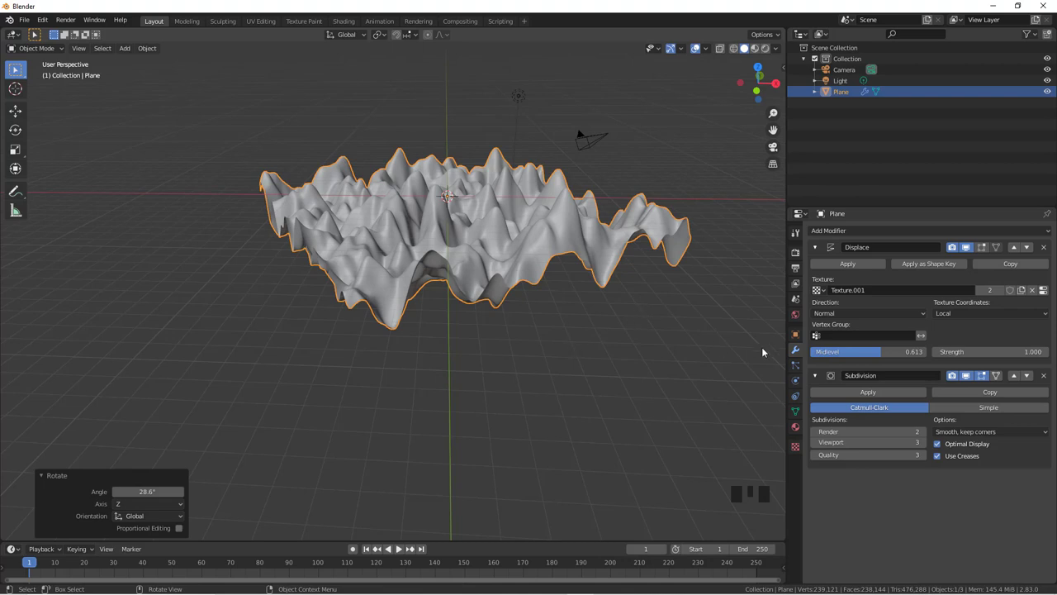
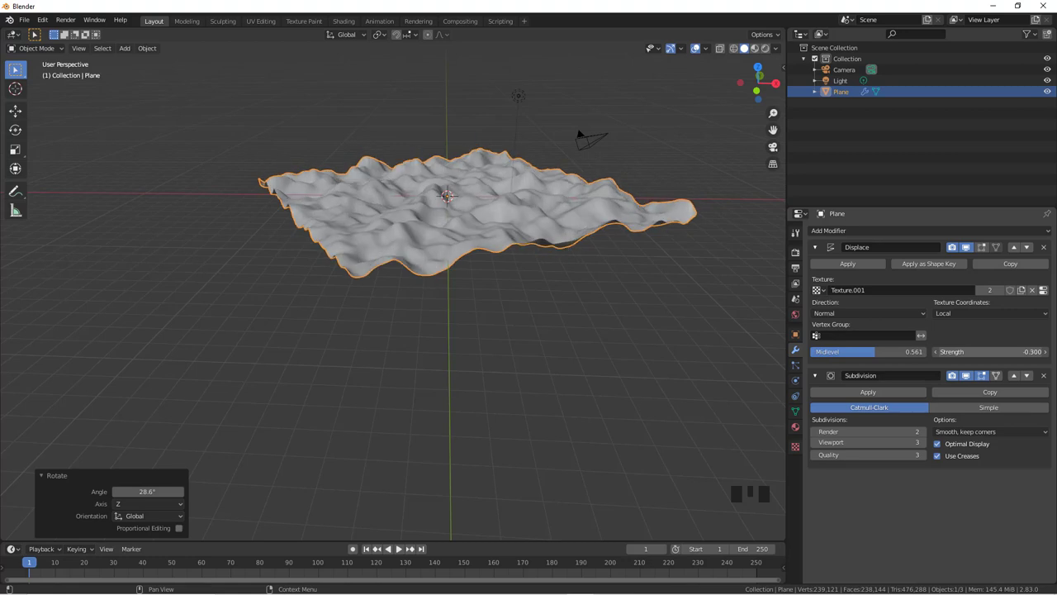
{"action": "left_click_drag", "start_coordinate": [504, 310], "coordinate": [516, 316]}
{"action": "scroll", "scroll_direction": "up", "scroll_amount": 3}
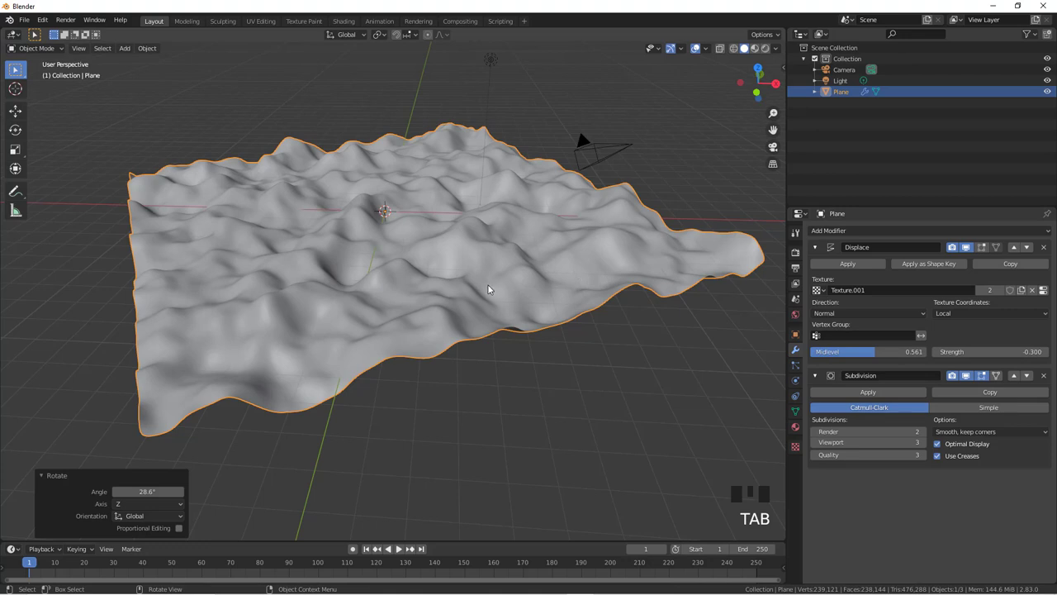
In Edit Mode, circle-select a round patch of vertices in the centre of the plane
{"action": "key", "text": "Tab"}
{"action": "key", "text": "a"}
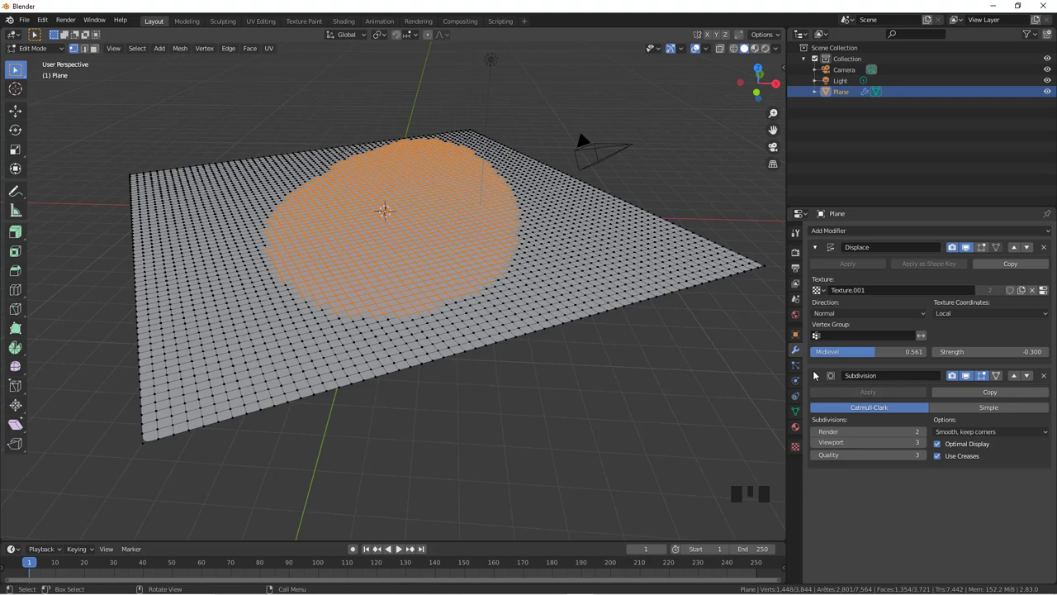
{"action": "left_click", "coordinate": [797, 414]}
{"action": "left_click_drag", "start_coordinate": [1048, 265], "coordinate": [798, 351]}
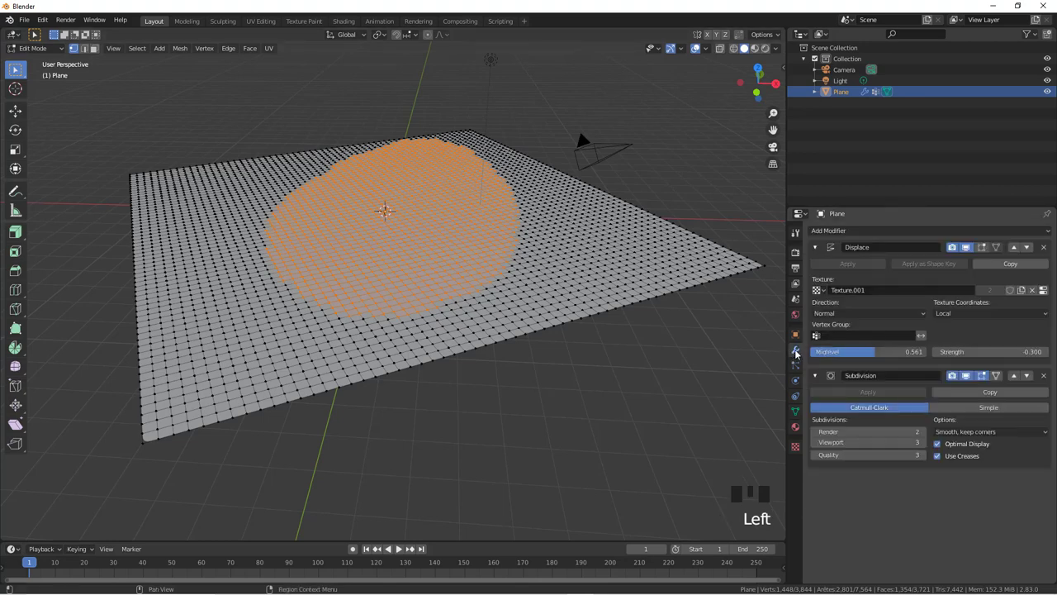
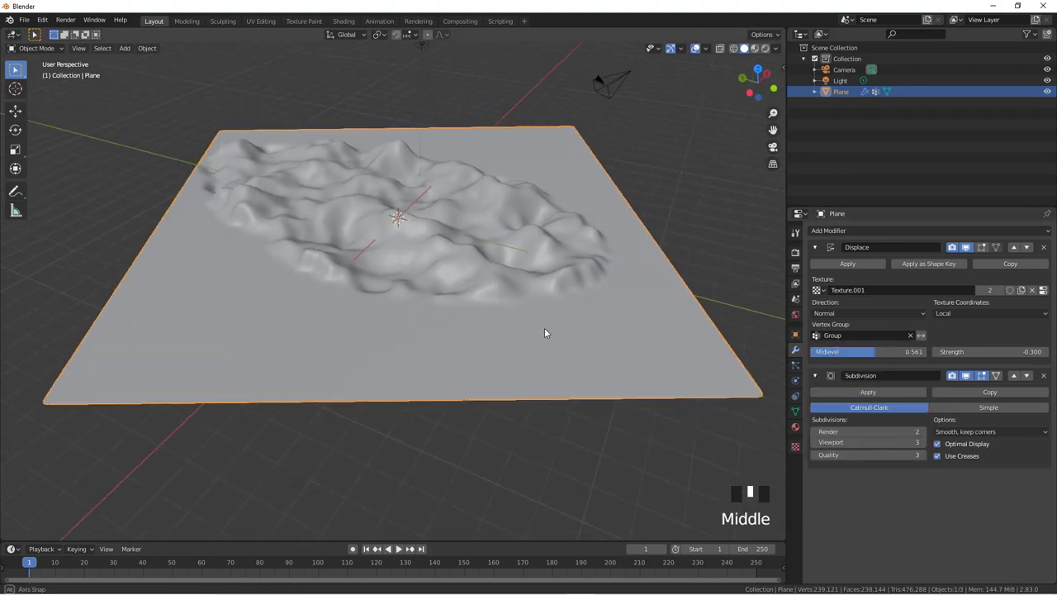
Invert the vertex group mask so the rim is displaced and the centre stays flat
{"action": "scroll", "scroll_direction": "up", "scroll_amount": 3}
{"action": "scroll", "scroll_direction": "down", "scroll_amount": 3}
{"action": "left_click_drag", "start_coordinate": [505, 319], "coordinate": [451, 306]}
{"action": "scroll", "scroll_direction": "up", "scroll_amount": 3}
{"action": "left_click_drag", "start_coordinate": [480, 311], "coordinate": [840, 331]}
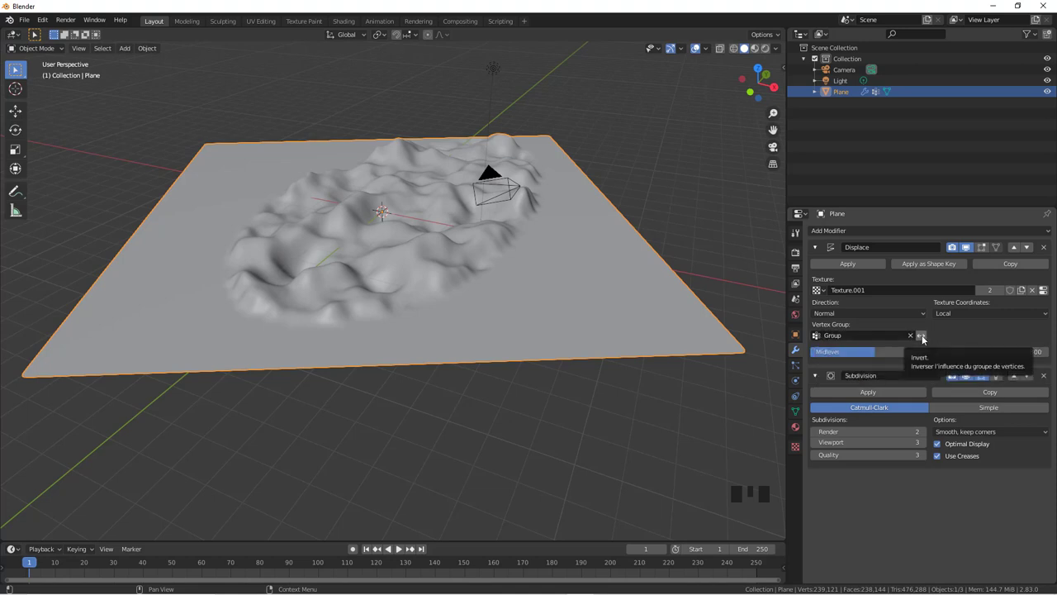
{"action": "left_click", "coordinate": [924, 339]}
Inspect the inverted result, then clear the vertex group so the whole plane is displaced
{"action": "left_click_drag", "start_coordinate": [675, 326], "coordinate": [670, 327]}
{"action": "scroll", "scroll_direction": "up", "scroll_amount": 3}
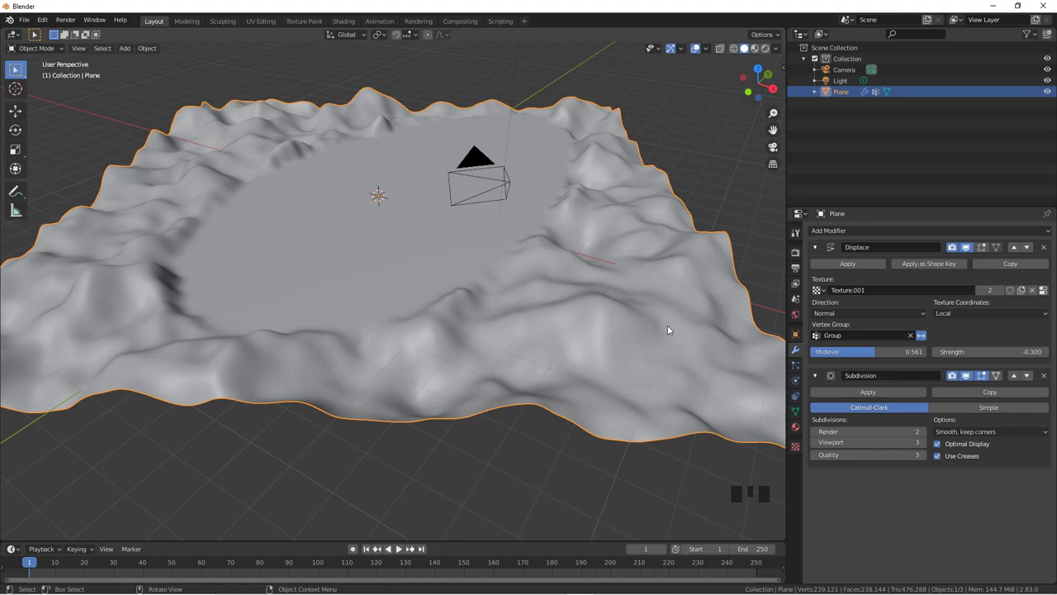
{"action": "left_click_drag", "start_coordinate": [666, 327], "coordinate": [523, 324]}
{"action": "scroll", "scroll_direction": "down", "scroll_amount": 3}
{"action": "scroll", "scroll_direction": "up", "scroll_amount": 3}
{"action": "left_click_drag", "start_coordinate": [421, 316], "coordinate": [913, 336]}
{"action": "left_click", "coordinate": [910, 339]}
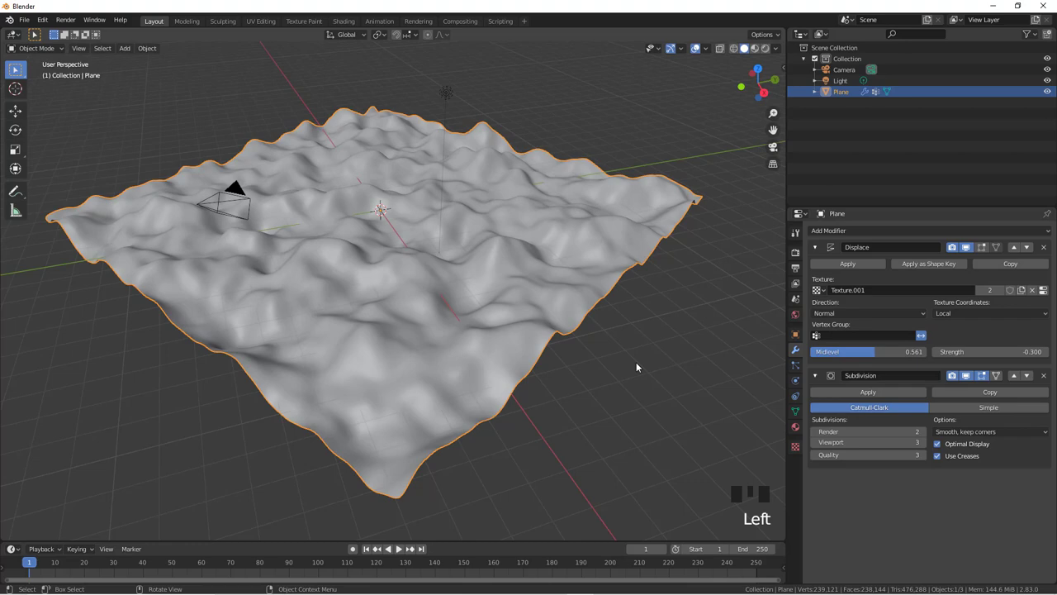
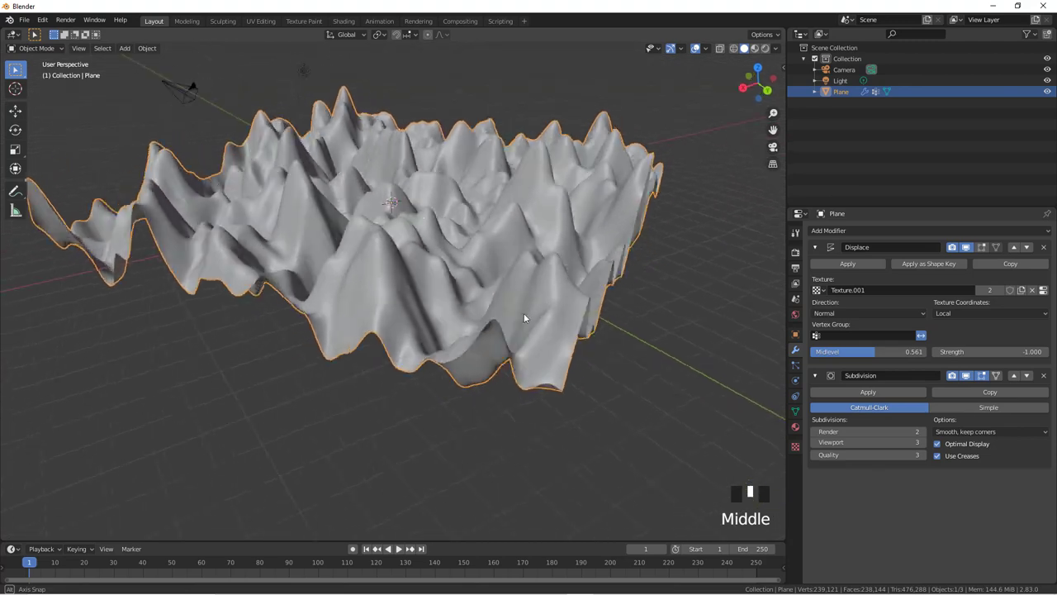
Raise displacement strength to -1.000 and look over the taller, spikier peaks
{"action": "left_click_drag", "start_coordinate": [528, 371], "coordinate": [521, 280]}
{"action": "left_click_drag", "start_coordinate": [509, 275], "coordinate": [494, 254]}
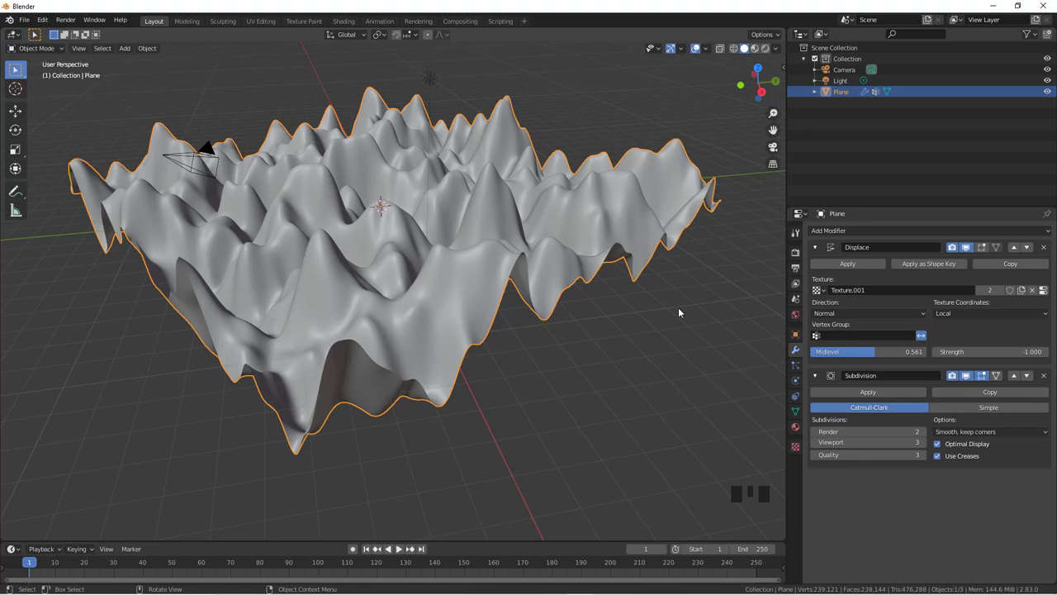
{"action": "left_click_drag", "start_coordinate": [962, 316], "coordinate": [972, 308]}
{"action": "left_click_drag", "start_coordinate": [952, 319], "coordinate": [521, 314]}
{"action": "left_click_drag", "start_coordinate": [521, 315], "coordinate": [966, 313]}
{"action": "left_click_drag", "start_coordinate": [966, 312], "coordinate": [557, 342]}
{"action": "scroll", "scroll_direction": "down", "scroll_amount": 3}
{"action": "left_click_drag", "start_coordinate": [496, 341], "coordinate": [480, 295]}
Add a Plain Axes Empty and set it as the Displace texture-coordinate object for the plane
{"action": "key", "text": "shift+a"}
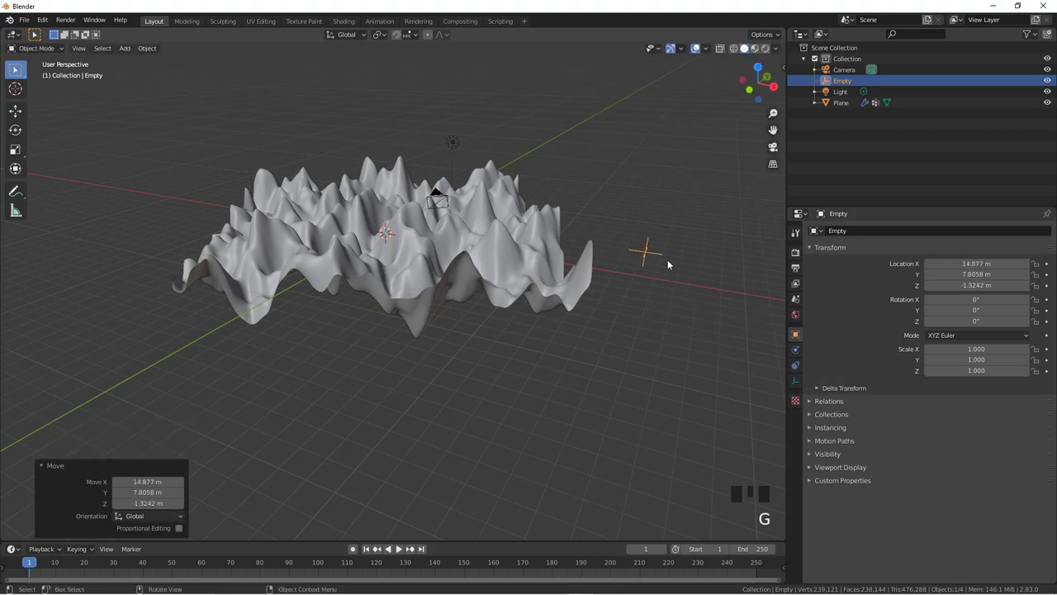
{"action": "left_click", "coordinate": [529, 248]}
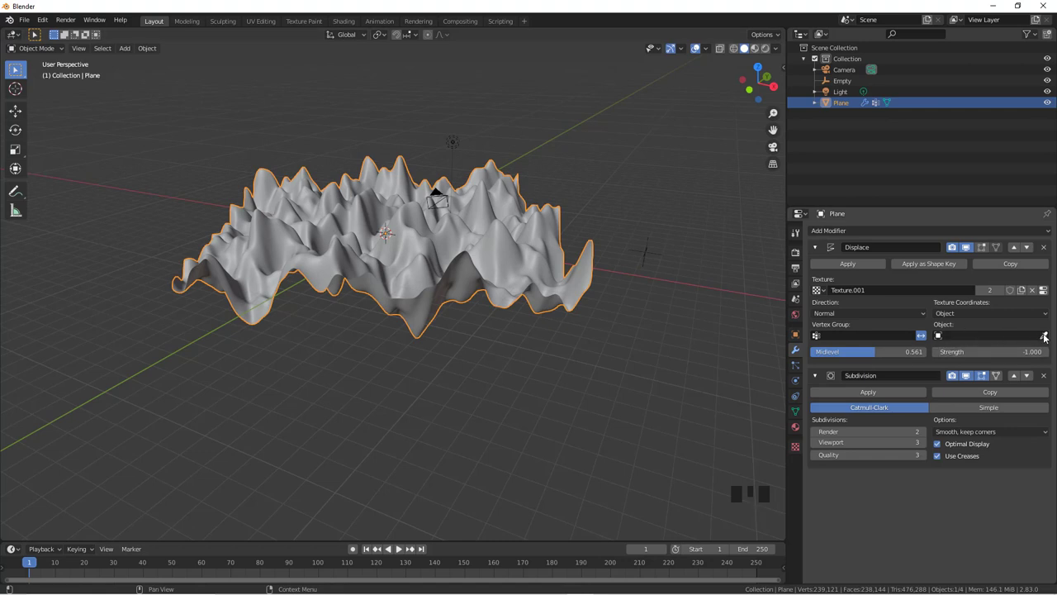
{"action": "left_click", "coordinate": [1046, 335]}
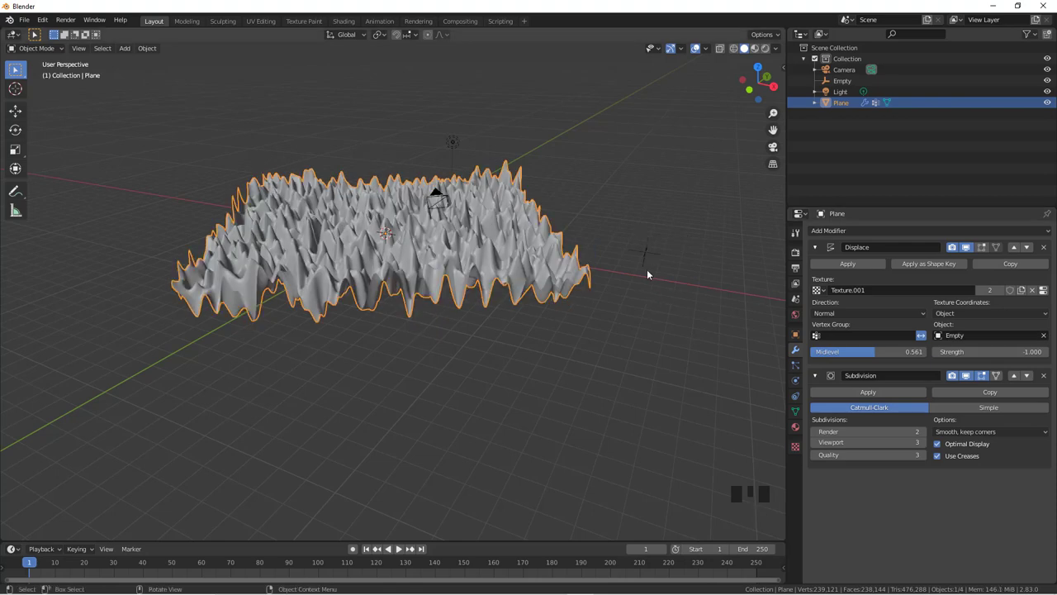
Select the Empty and move it to shift the cloud pattern across the terrain
{"action": "left_click_drag", "start_coordinate": [575, 276], "coordinate": [641, 249]}
{"action": "left_click", "coordinate": [641, 250]}
{"action": "key", "text": "g"}
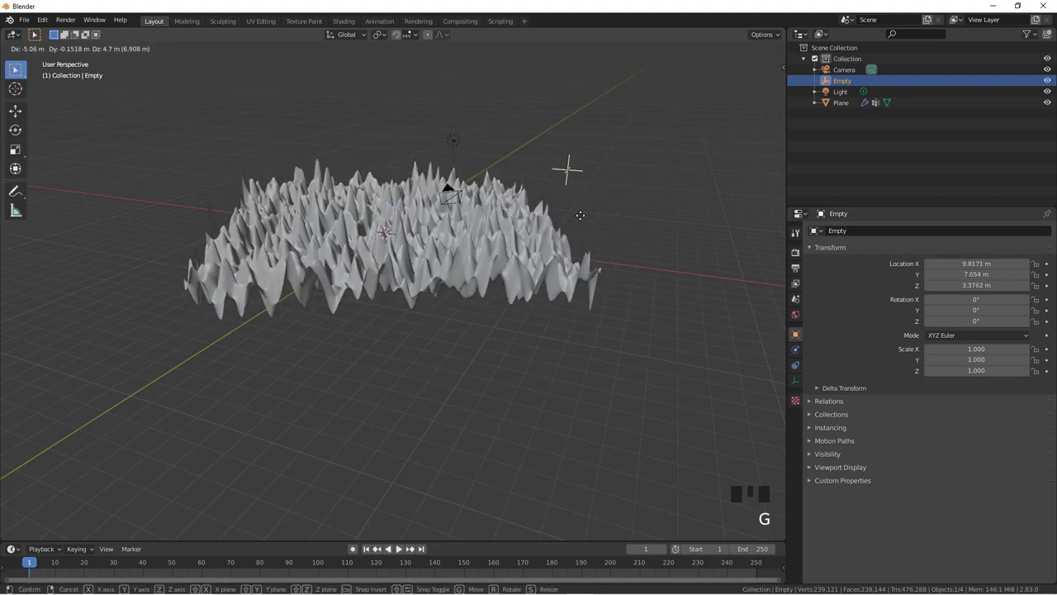